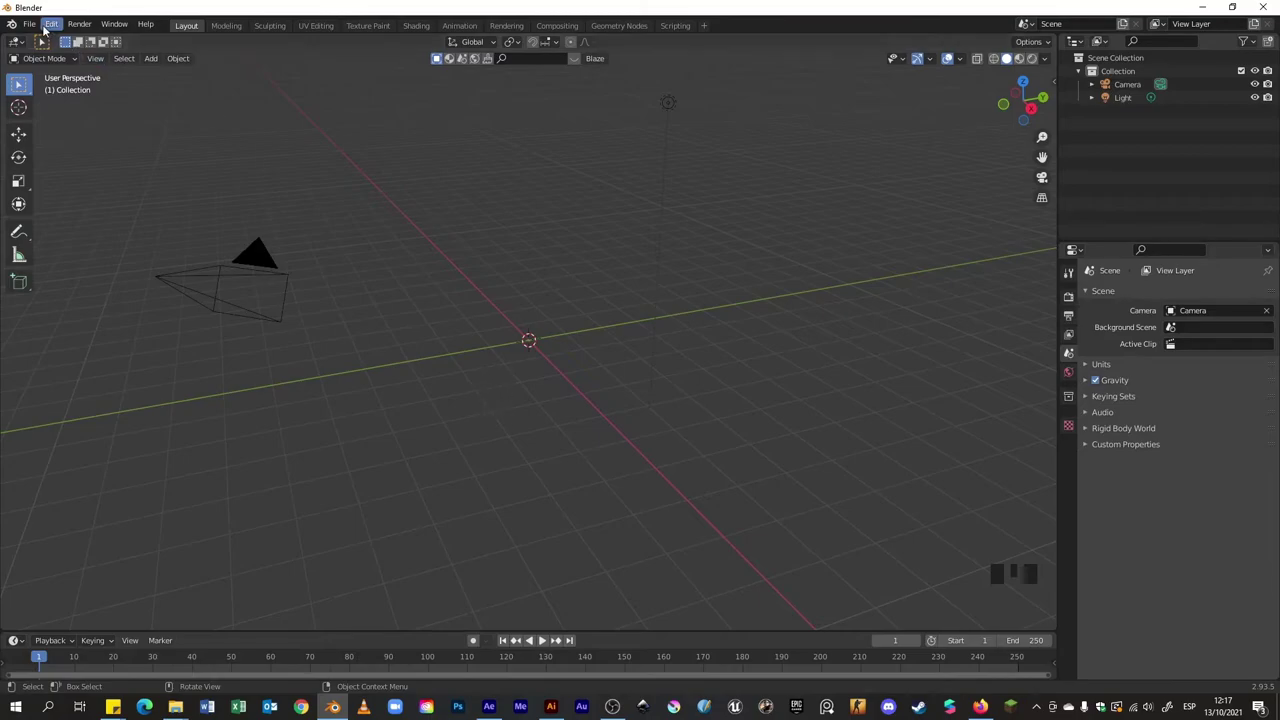
# Import the Instagram logo SVG, adding a collection of four curve paths to the scene
pyautogui.moveTo(32, 27); pyautogui.dragTo(217, 212)
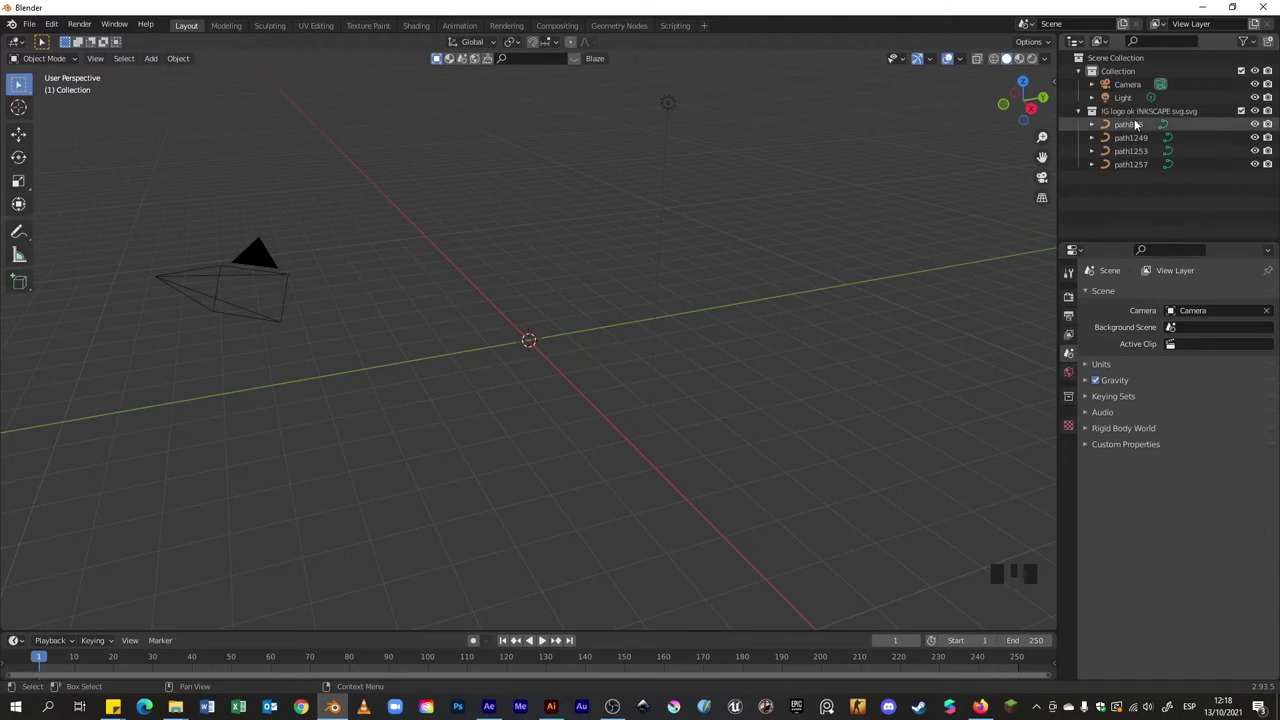
# Inspect the four imported logo paths in the Outliner and select the base curve path875
pyautogui.click(1134, 128)
pyautogui.click(1134, 142)
pyautogui.click(1137, 155)
pyautogui.click(1138, 166)
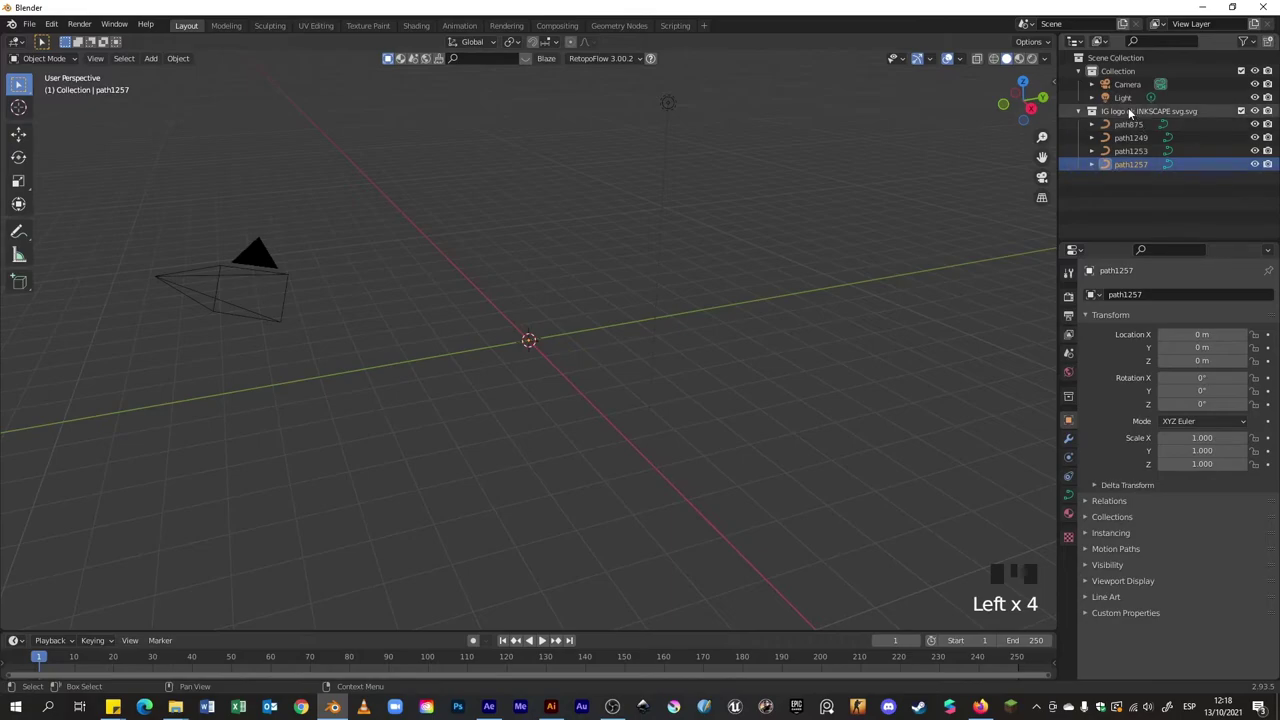
pyautogui.click(1130, 129)
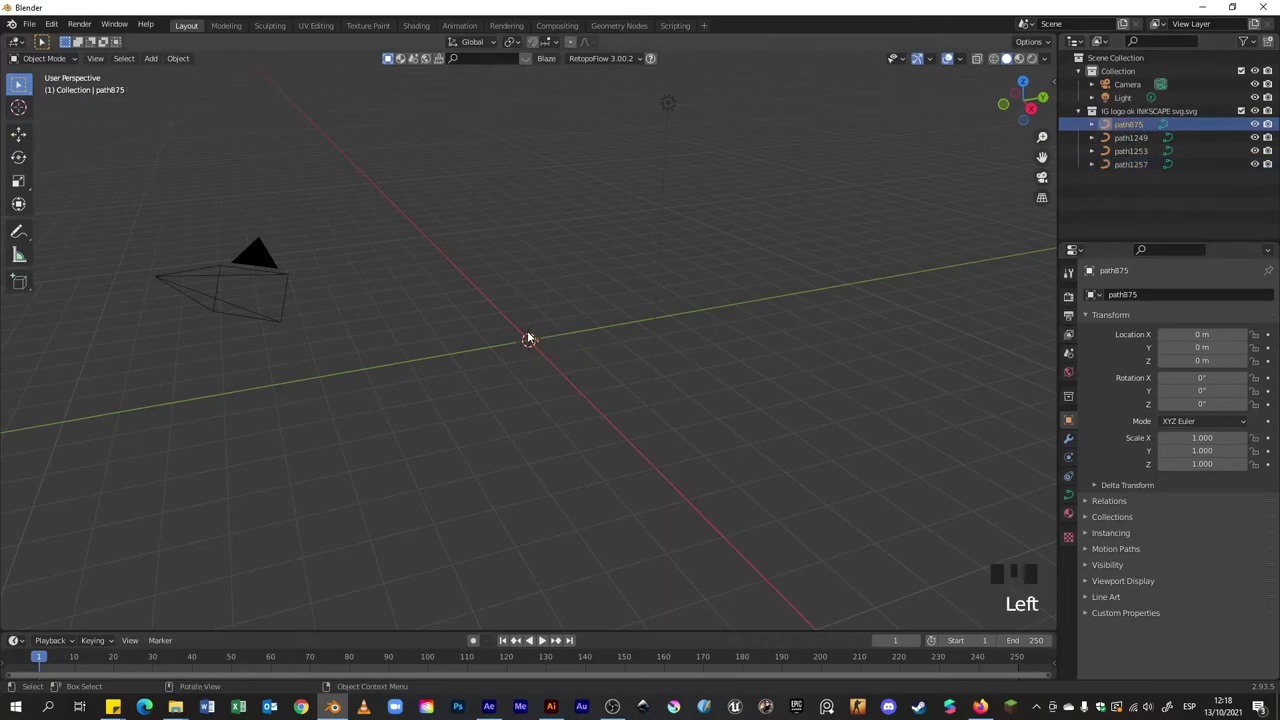
# Orbit and zoom to face the imported logo, then enter Edit Mode on path875
pyautogui.moveTo(512, 342); pyautogui.dragTo(543, 365)
pyautogui.scroll(3)
pyautogui.moveTo(554, 357); pyautogui.dragTo(555, 374)
pyautogui.scroll(3)
pyautogui.moveTo(594, 316); pyautogui.dragTo(609, 317)
pyautogui.scroll(-3)
pyautogui.scroll(3)
pyautogui.scroll(-3)
pyautogui.scroll(3)
pyautogui.press('Tab')
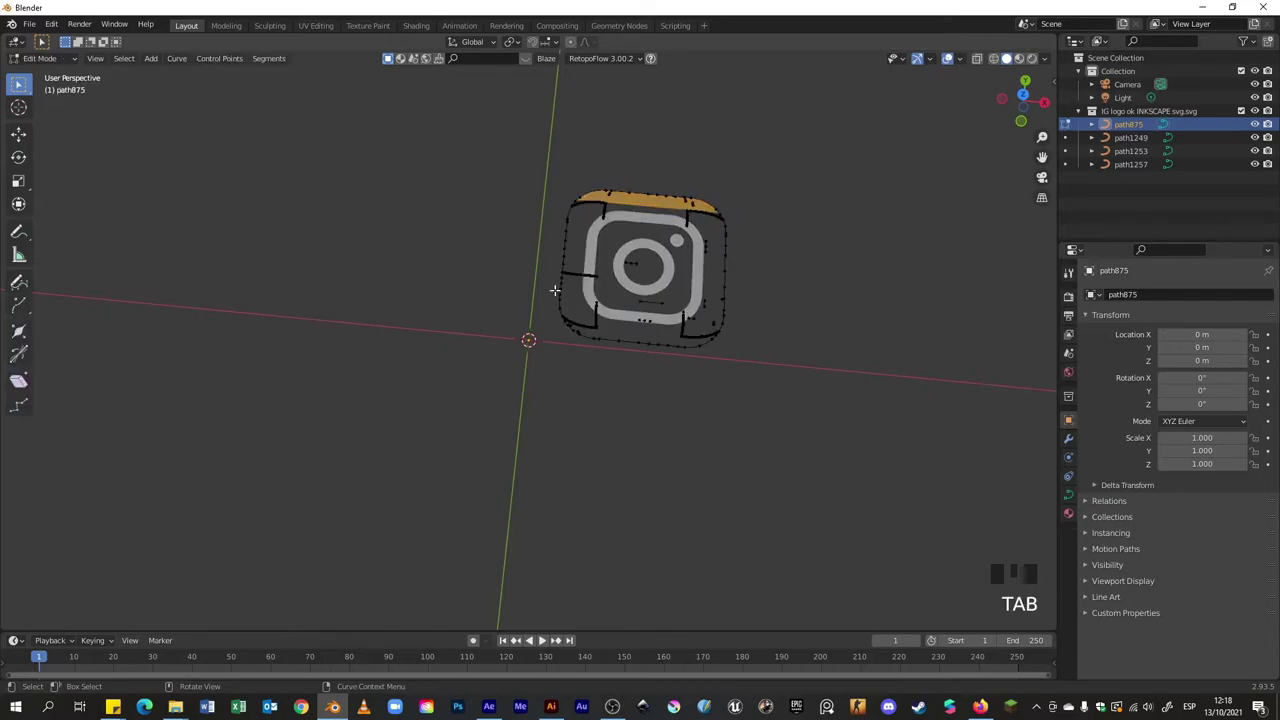
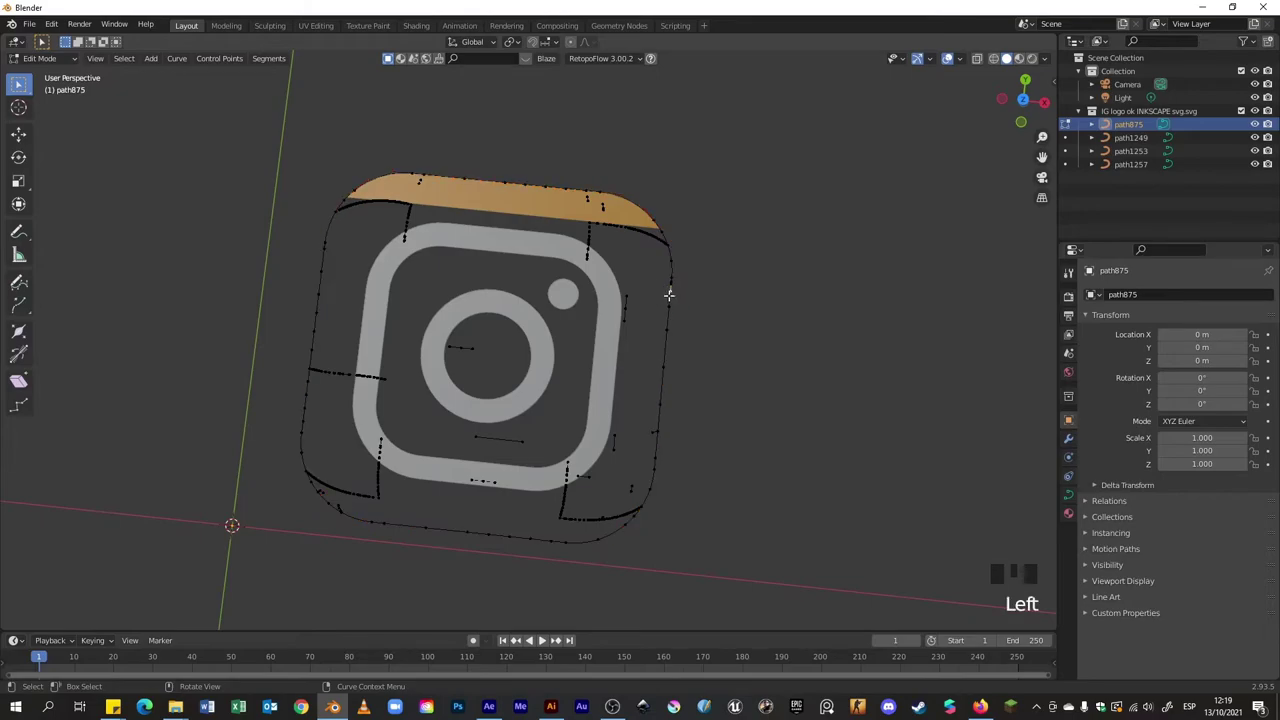
# Select the outer outline of path875, invert the selection and delete the stray fragment points
pyautogui.press('l')
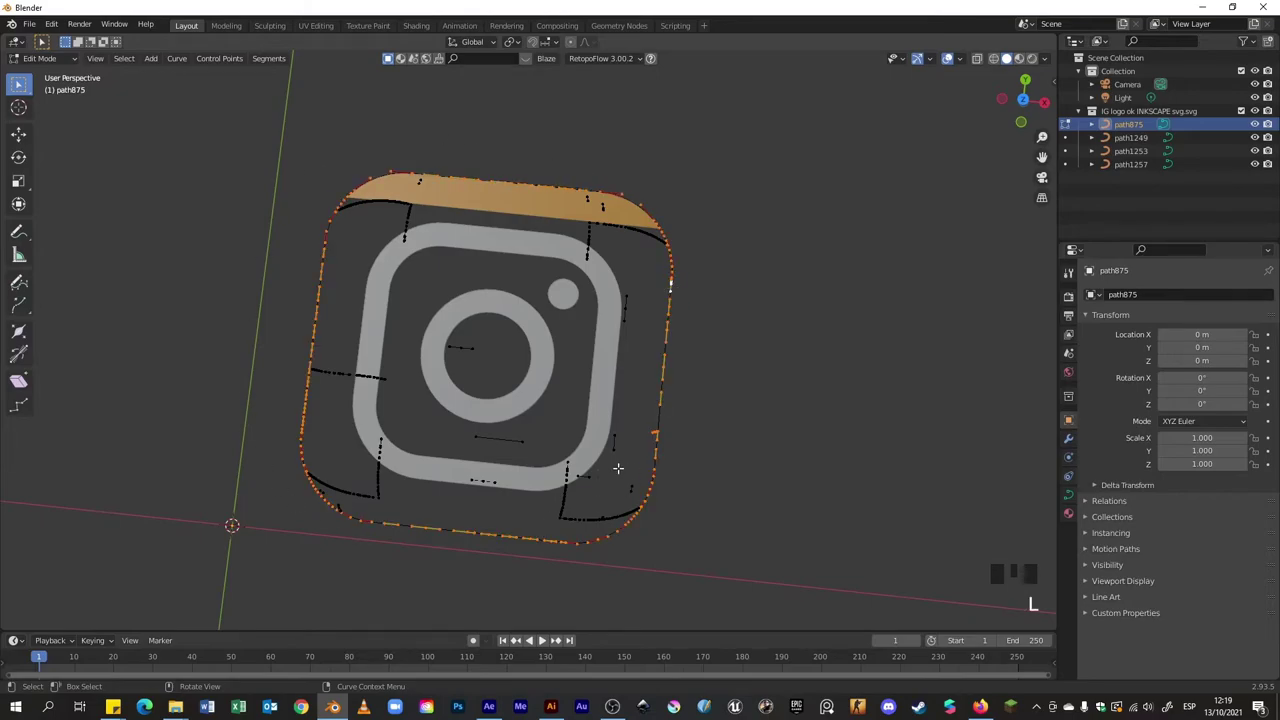
pyautogui.press('g')
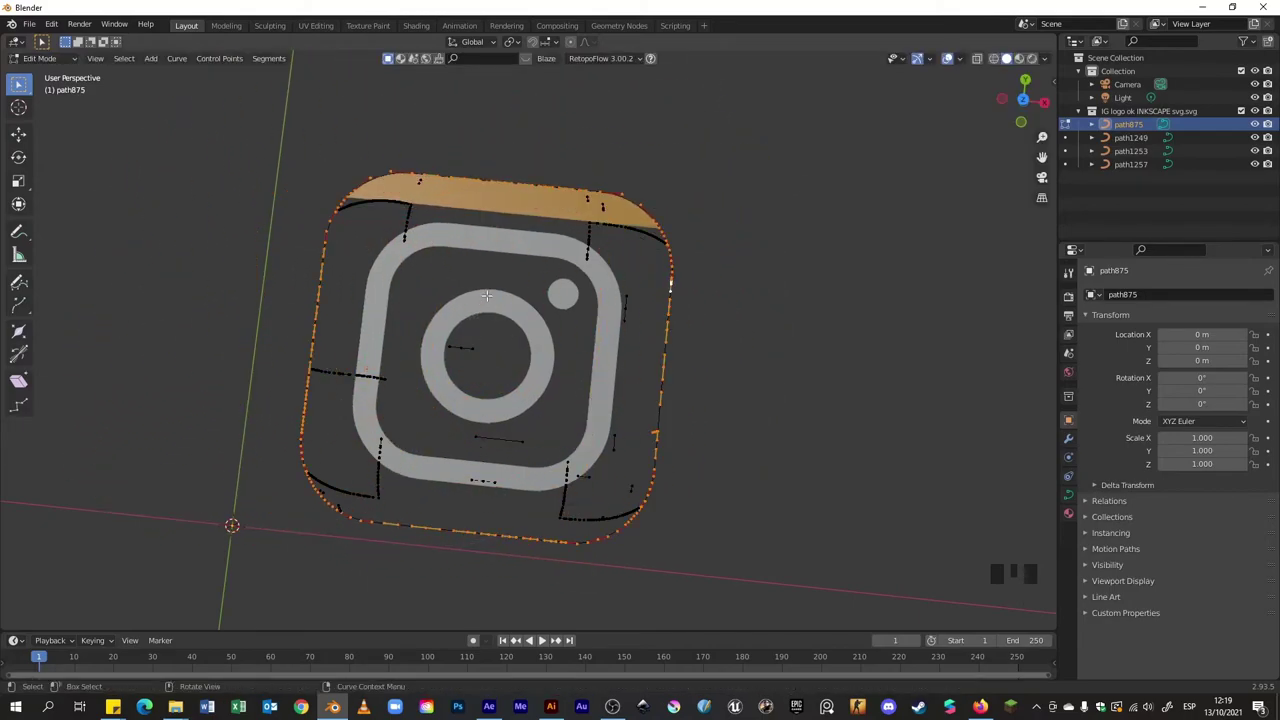
pyautogui.press('ctrl+i')
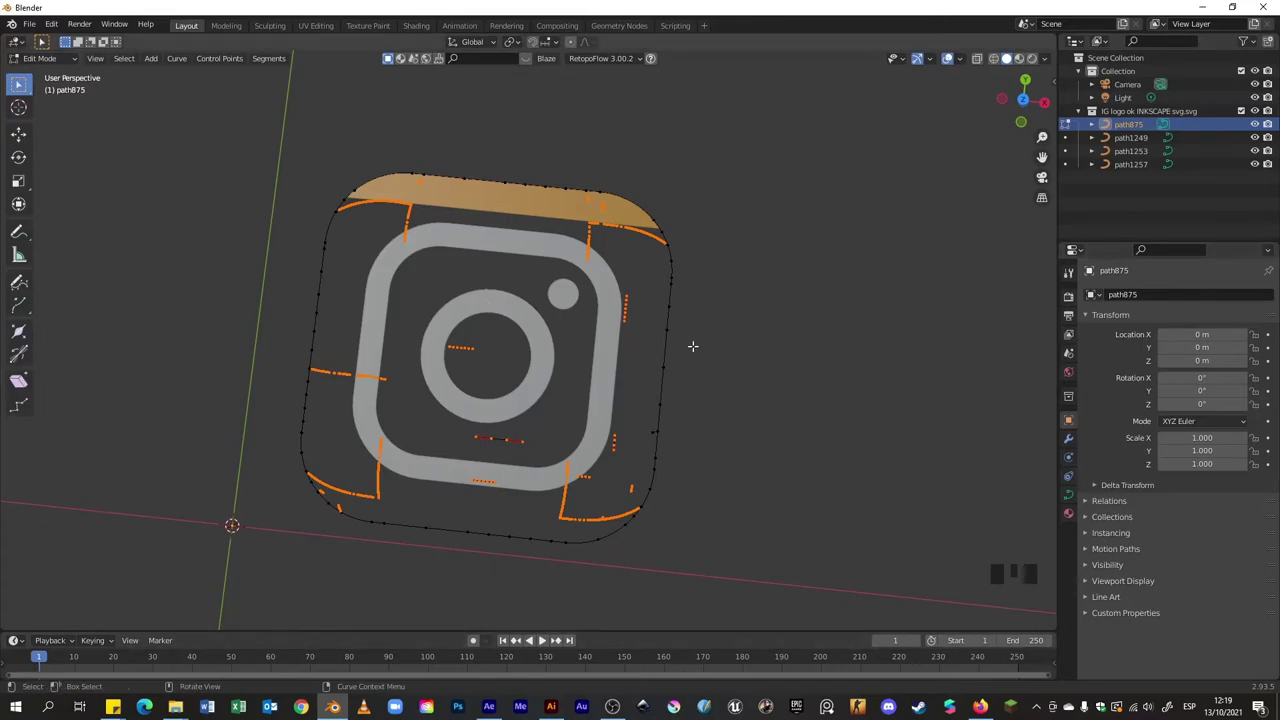
pyautogui.press('x')
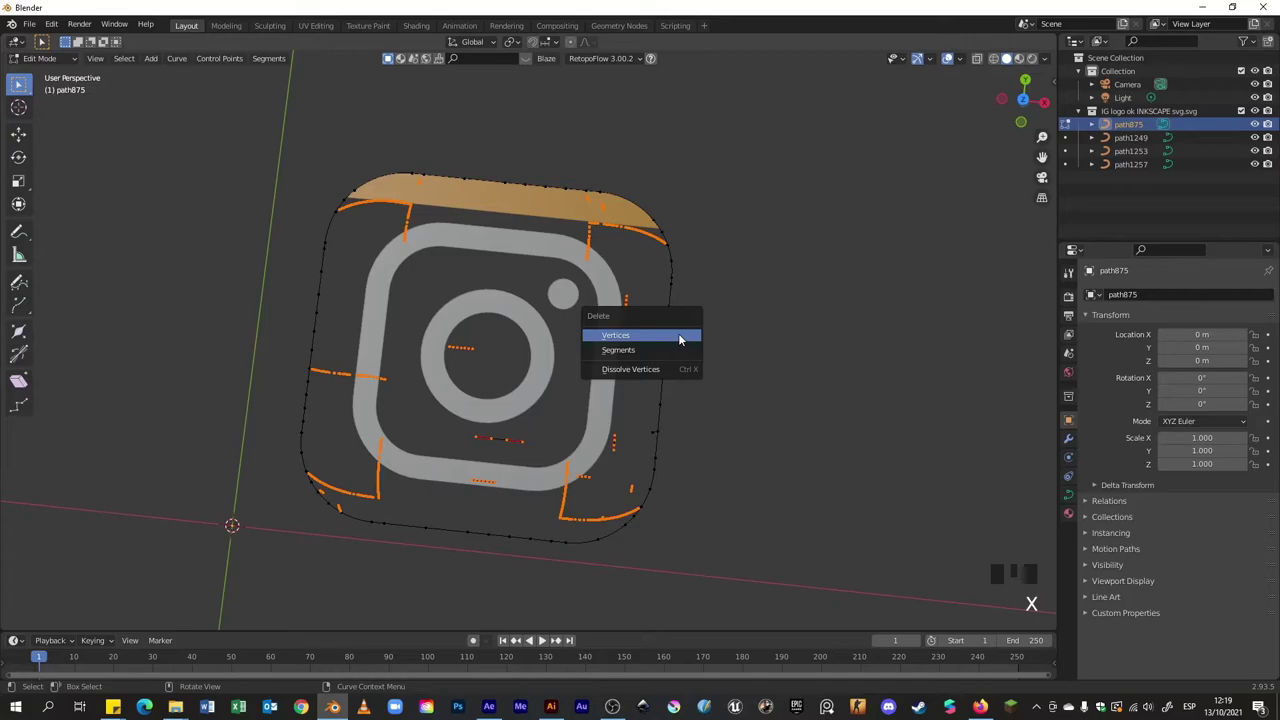
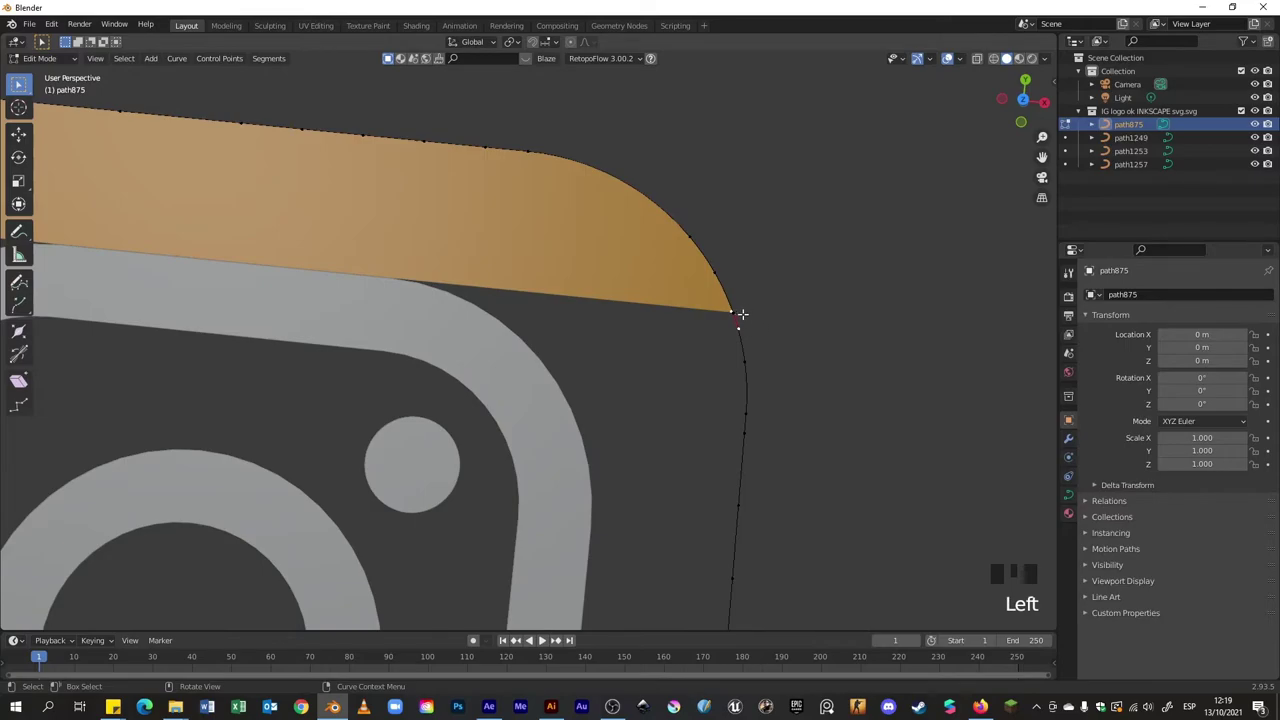
# Move the corner endpoint to close the gap so the base outline becomes one solid shape
pyautogui.press('g')
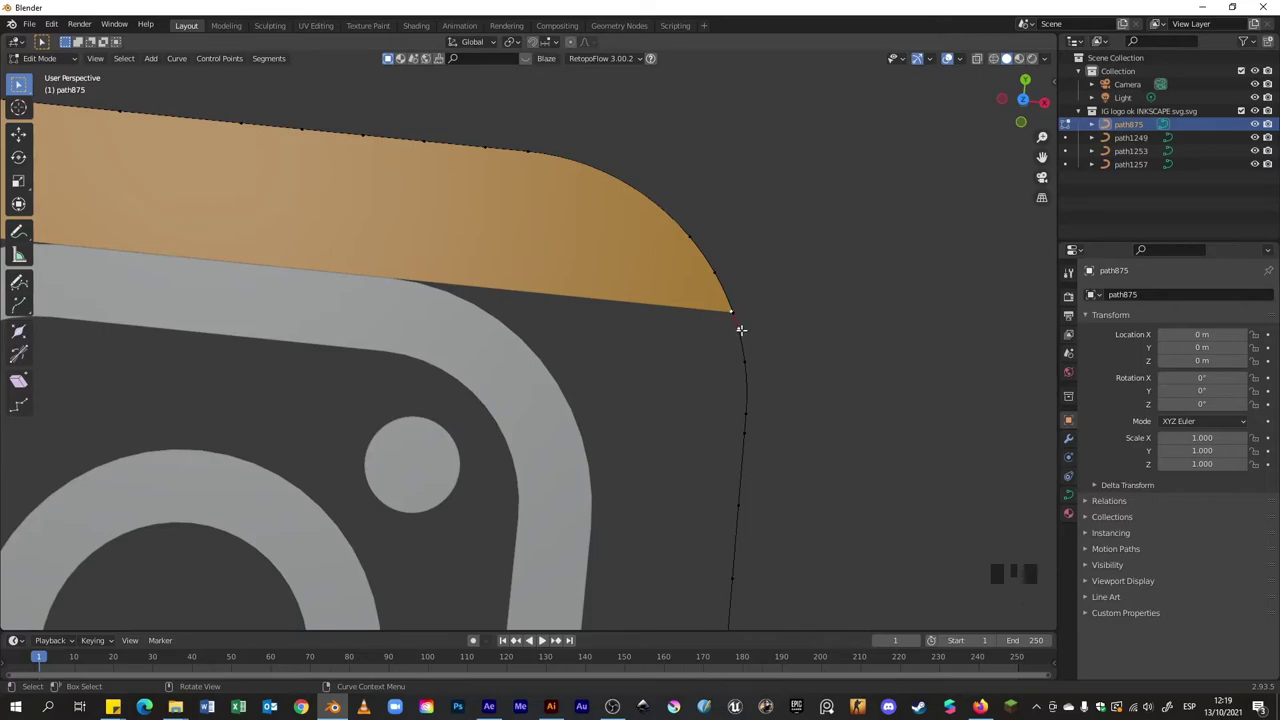
pyautogui.press('g')
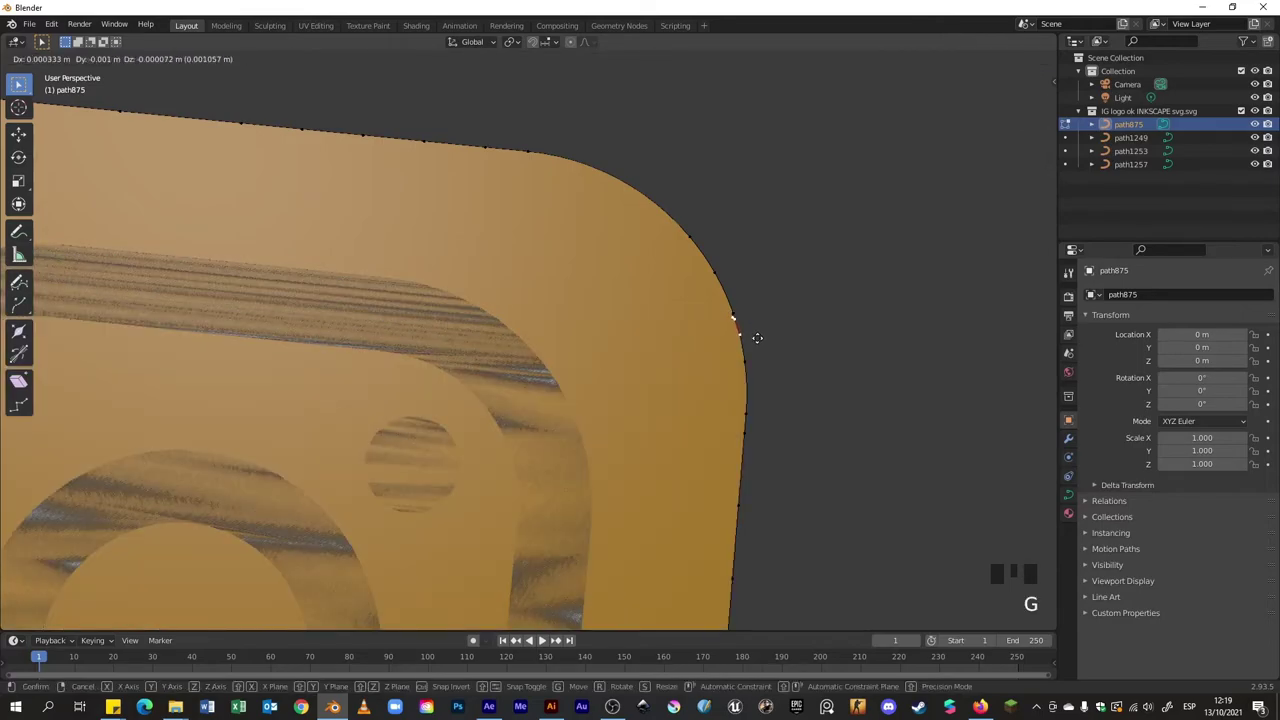
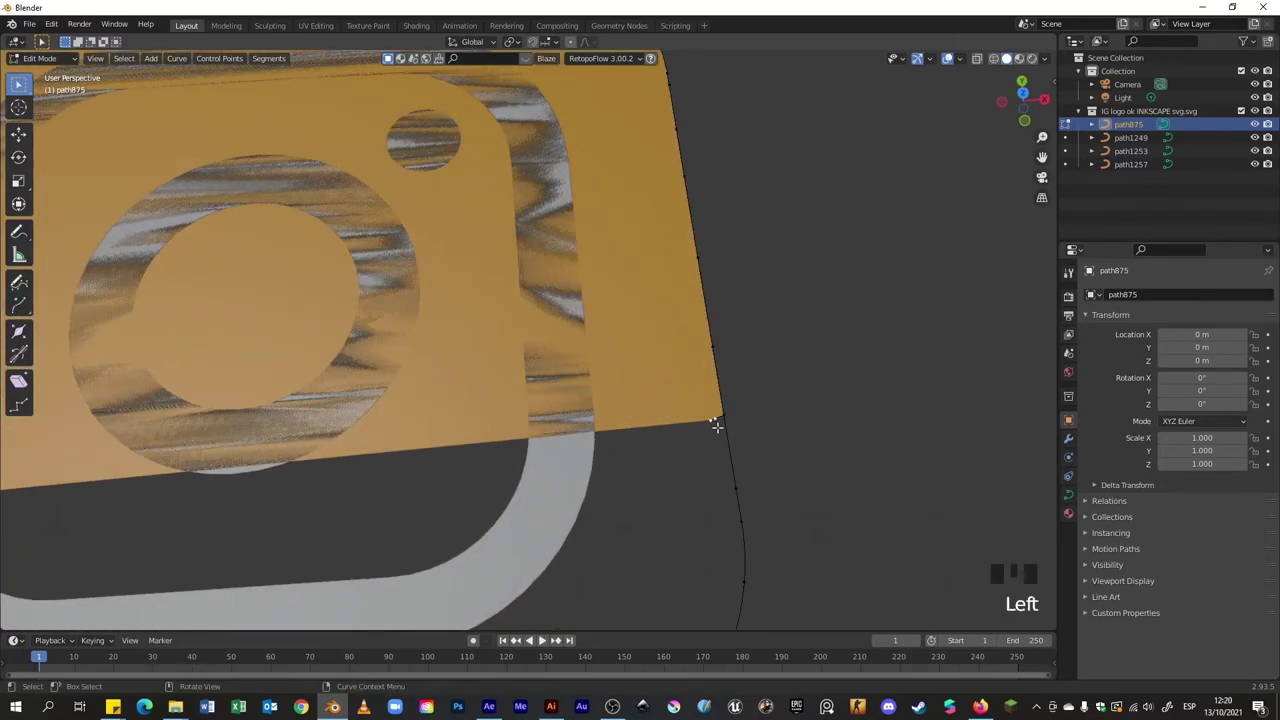
pyautogui.press('x')
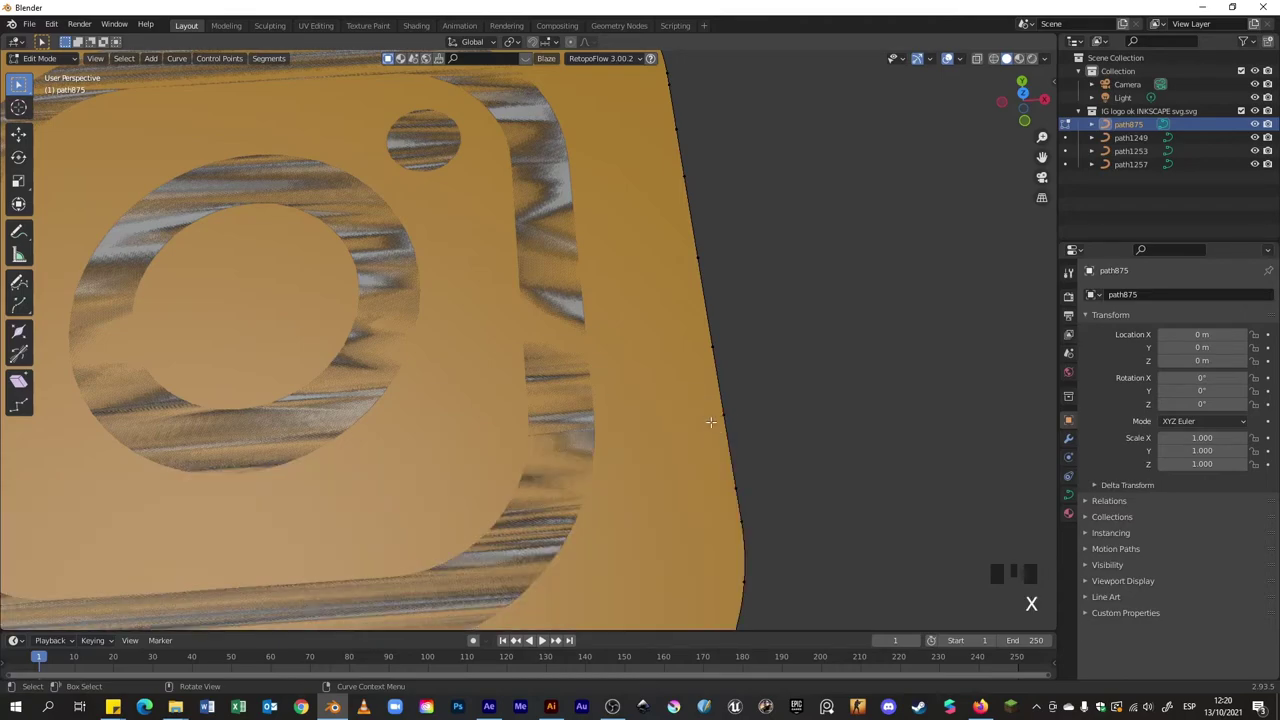
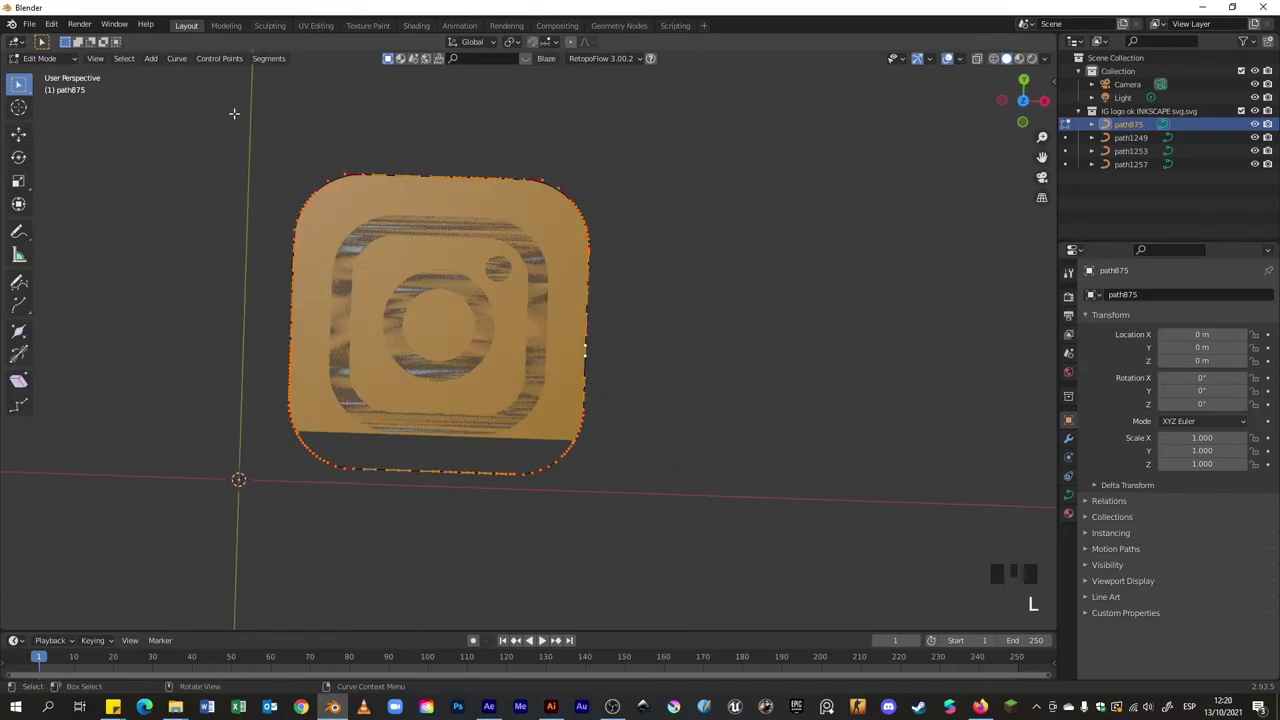
# Browse the Curve and Control Points menus, then select all four logo paths for resetting their origin
pyautogui.click(173, 64)
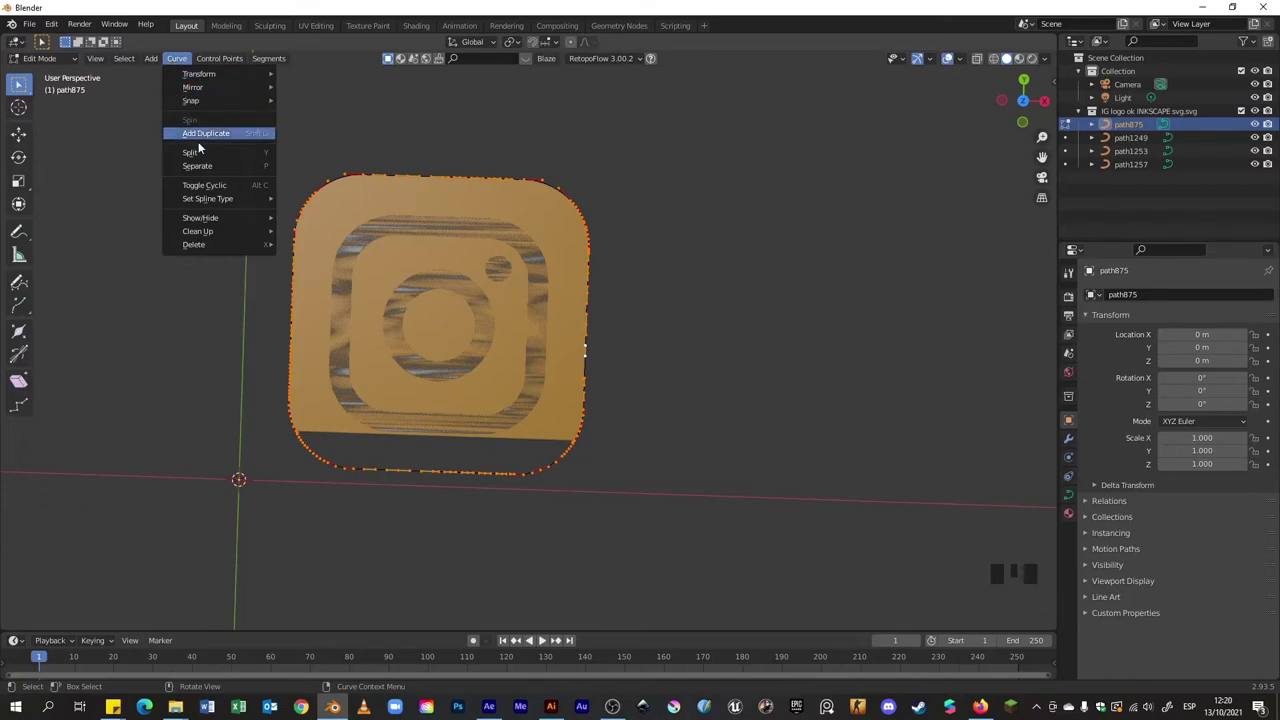
pyautogui.click(226, 58)
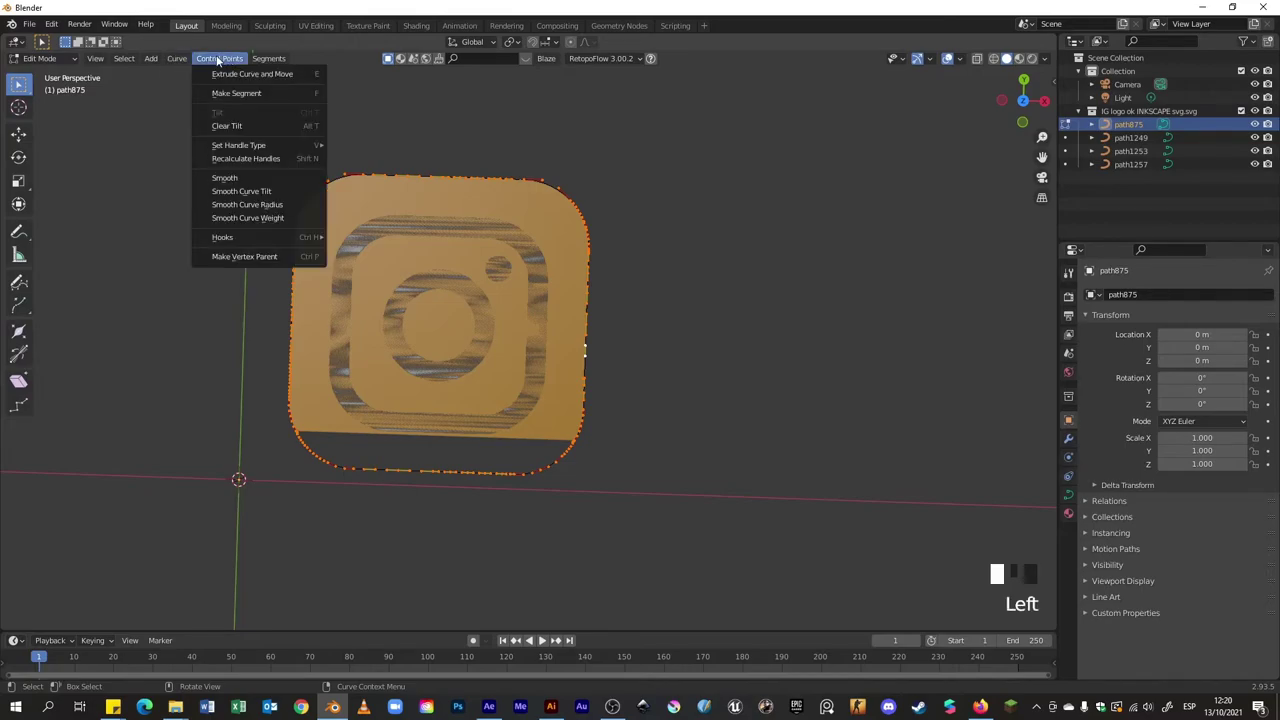
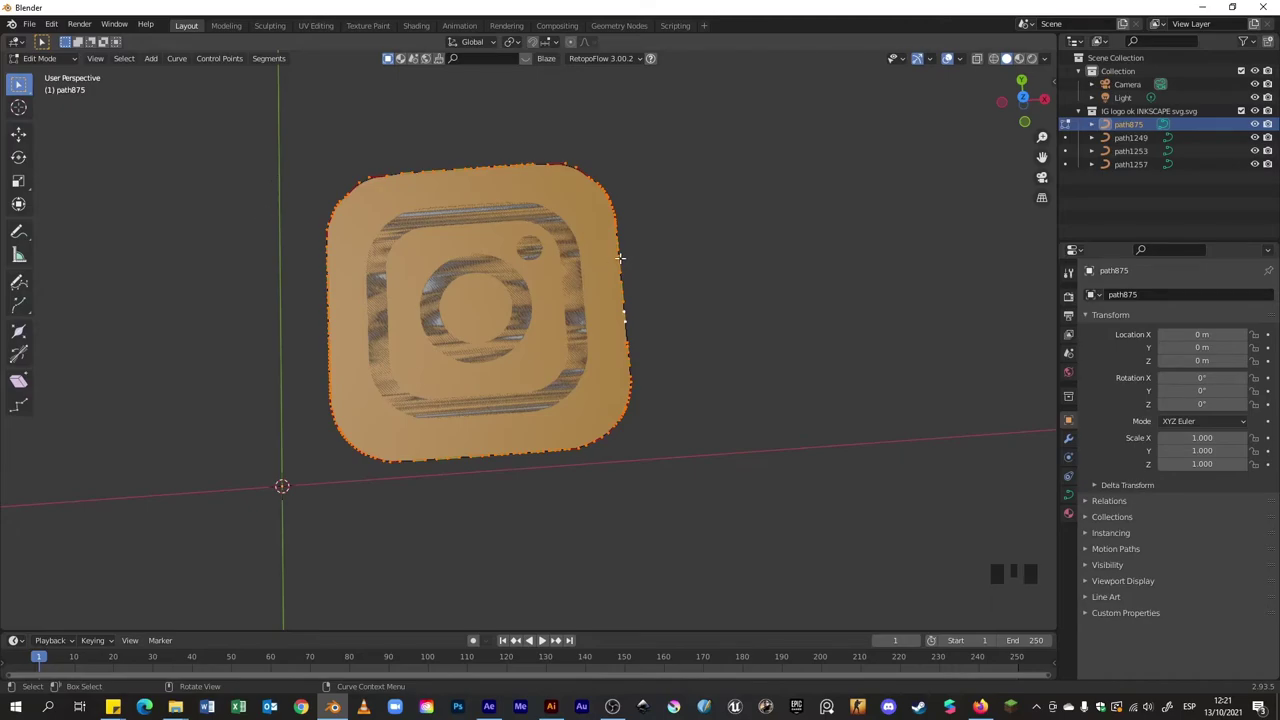
pyautogui.moveTo(620, 264); pyautogui.dragTo(565, 628)
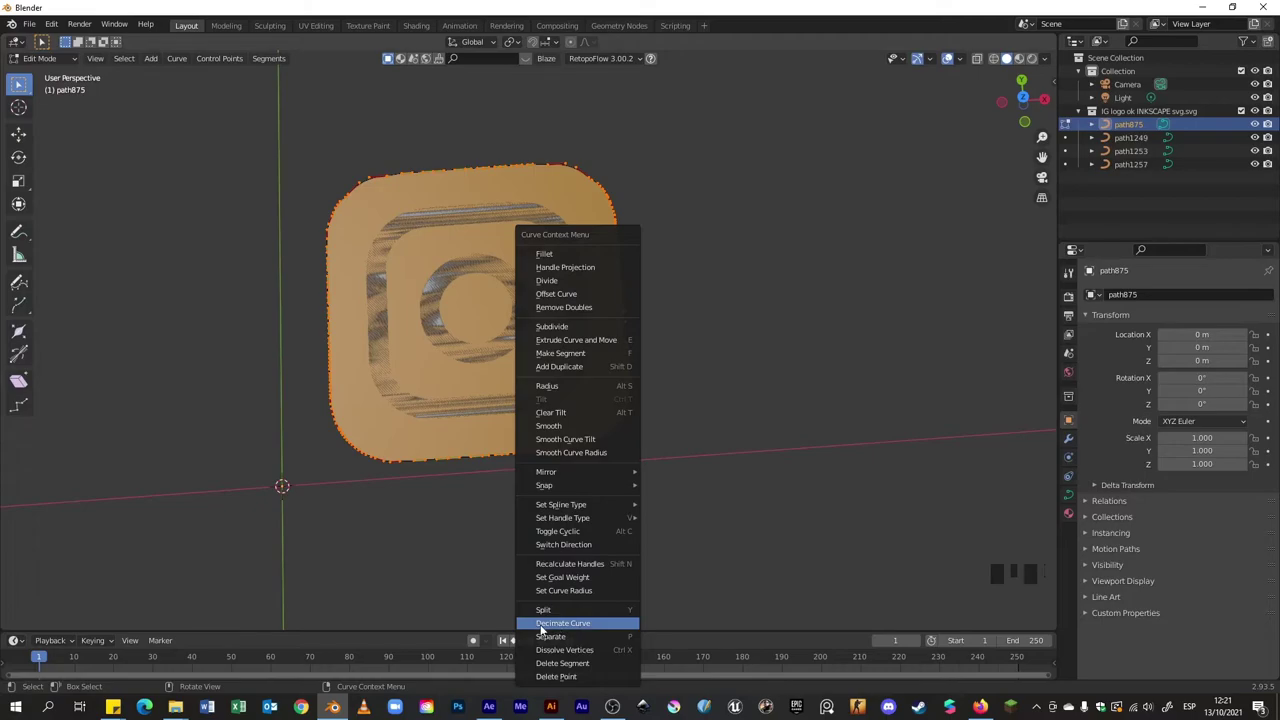
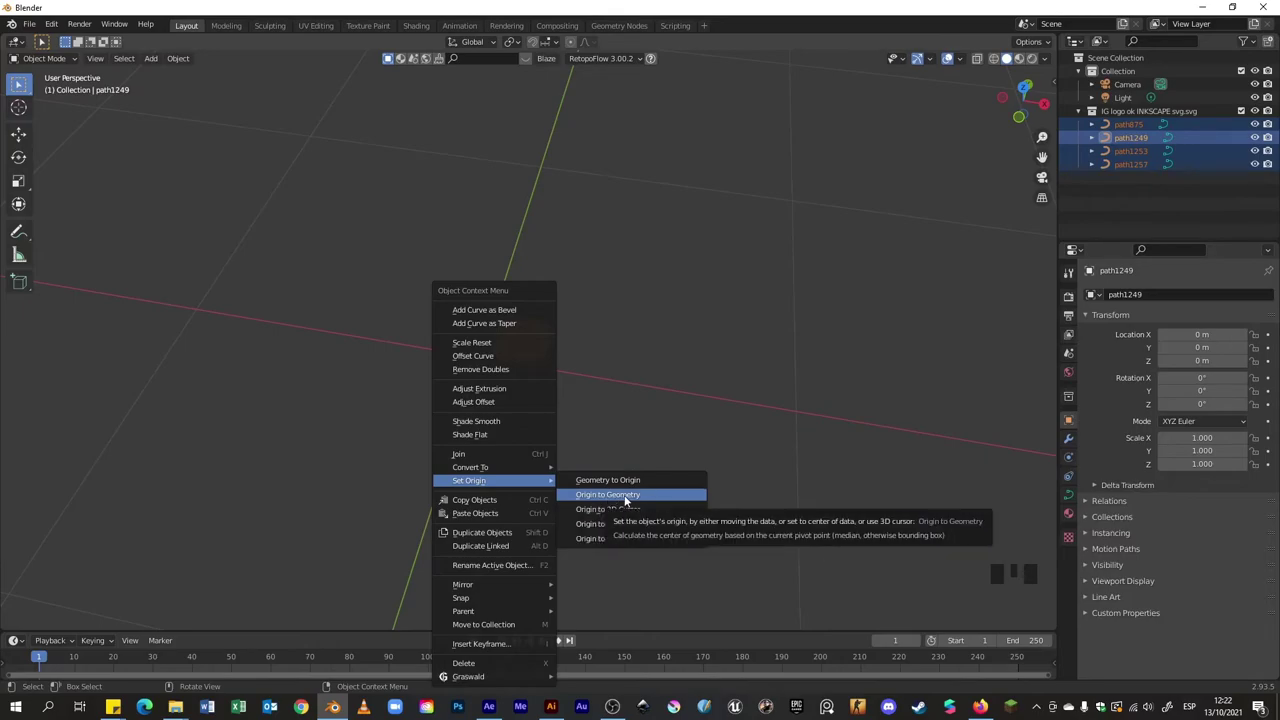
# Set each path's origin to its own geometry and raise the lens ring slightly above the base
pyautogui.scroll(3)
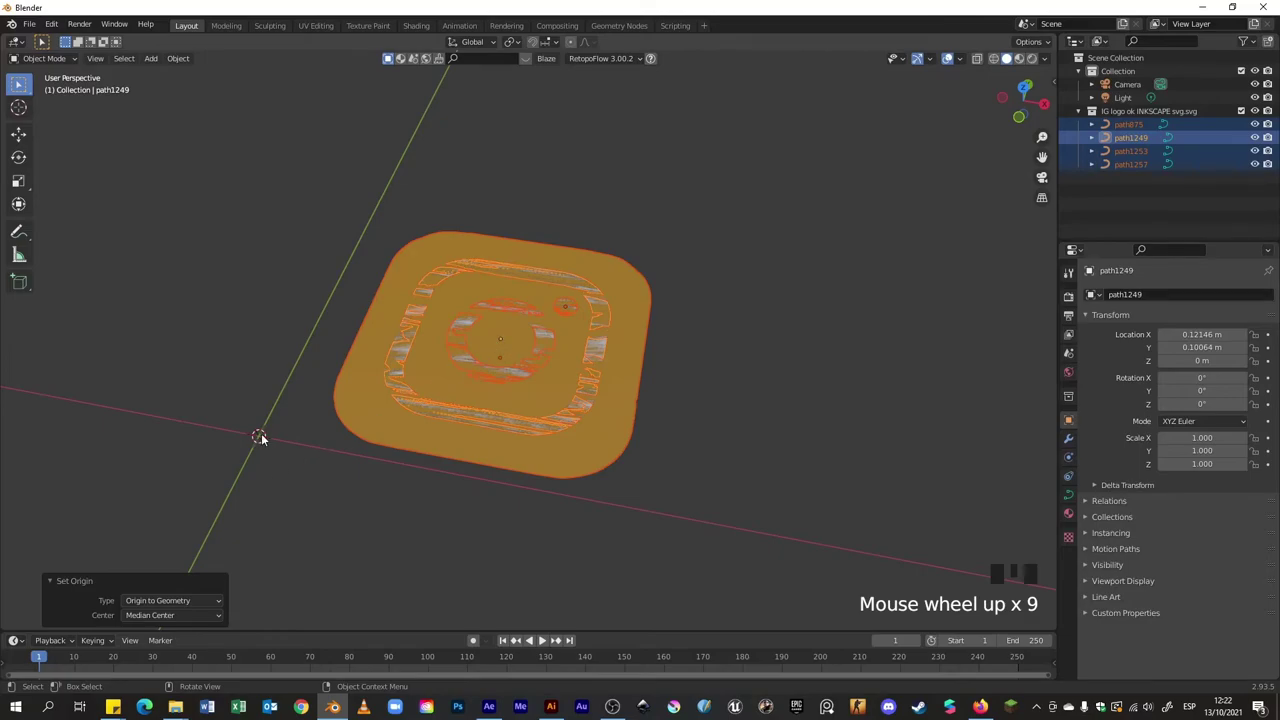
pyautogui.moveTo(446, 387); pyautogui.dragTo(465, 408)
pyautogui.scroll(-3)
pyautogui.moveTo(493, 421); pyautogui.dragTo(592, 246)
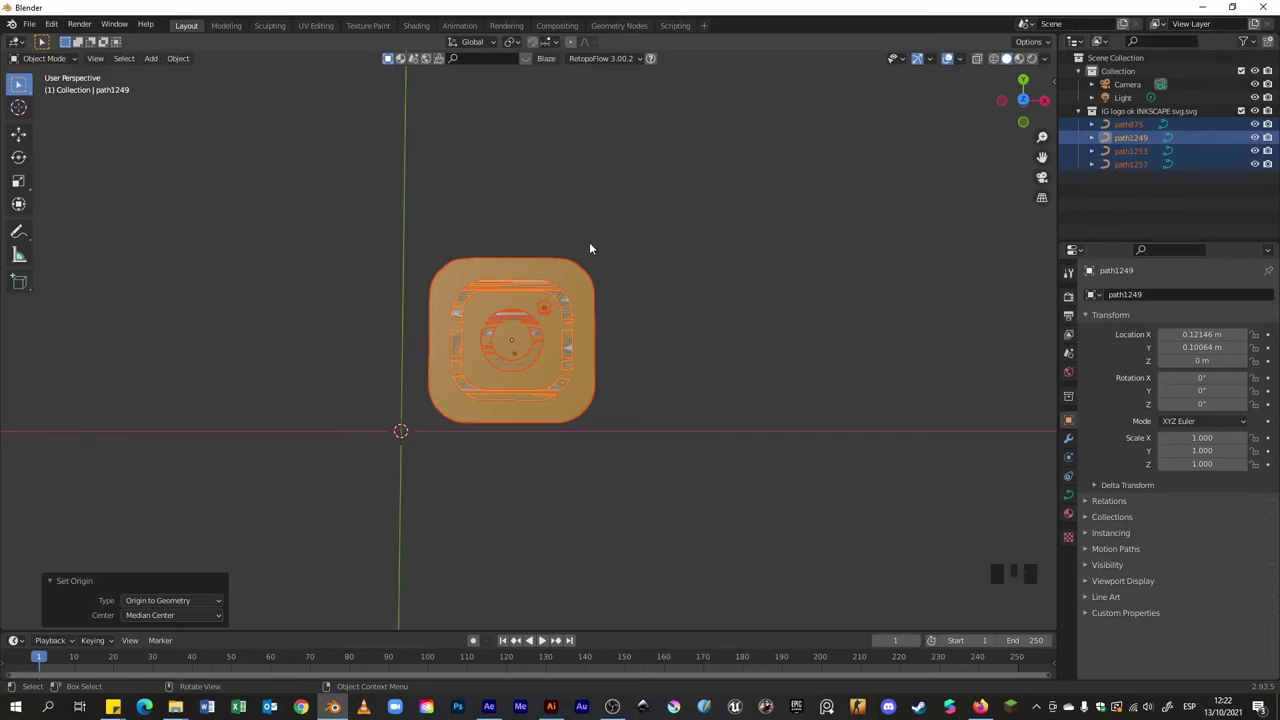
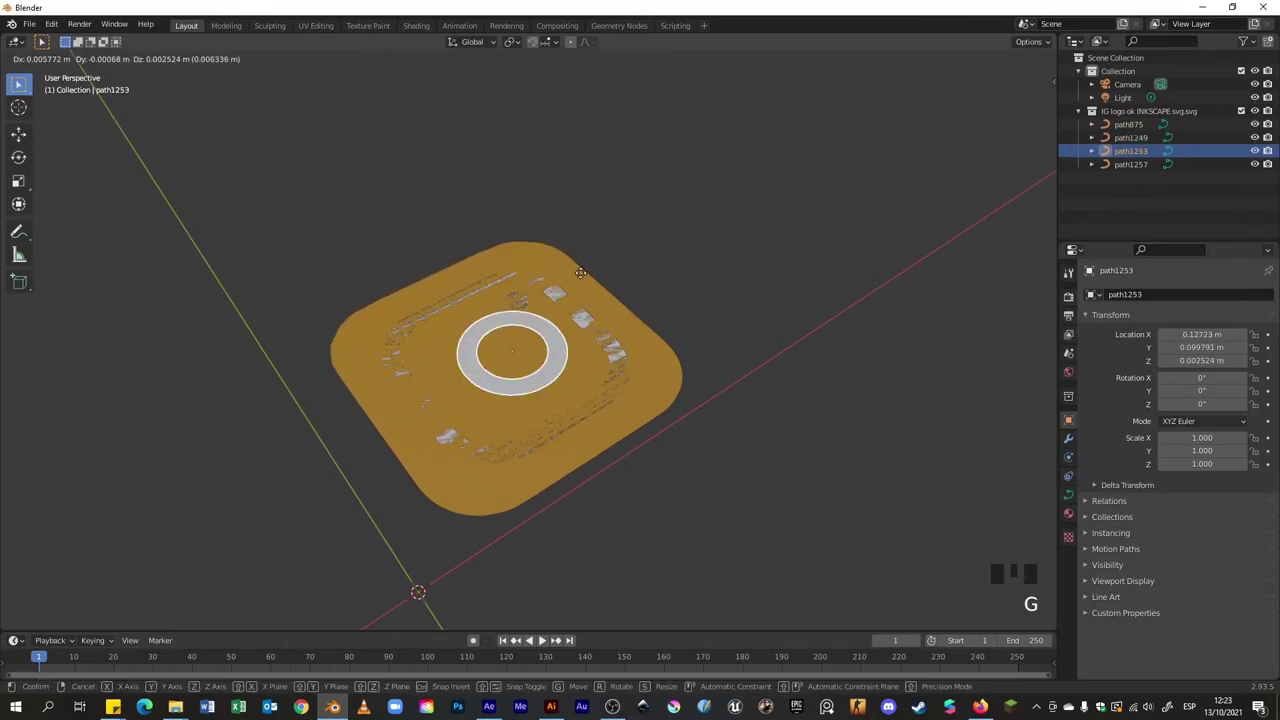
pyautogui.moveTo(631, 391); pyautogui.dragTo(548, 431)
pyautogui.scroll(3)
pyautogui.scroll(-3)
# Select all logo paths and, in top view, move the whole logo onto the world origin
pyautogui.click(561, 302)
pyautogui.scroll(-3)
pyautogui.press('KP_7')
pyautogui.press('g')
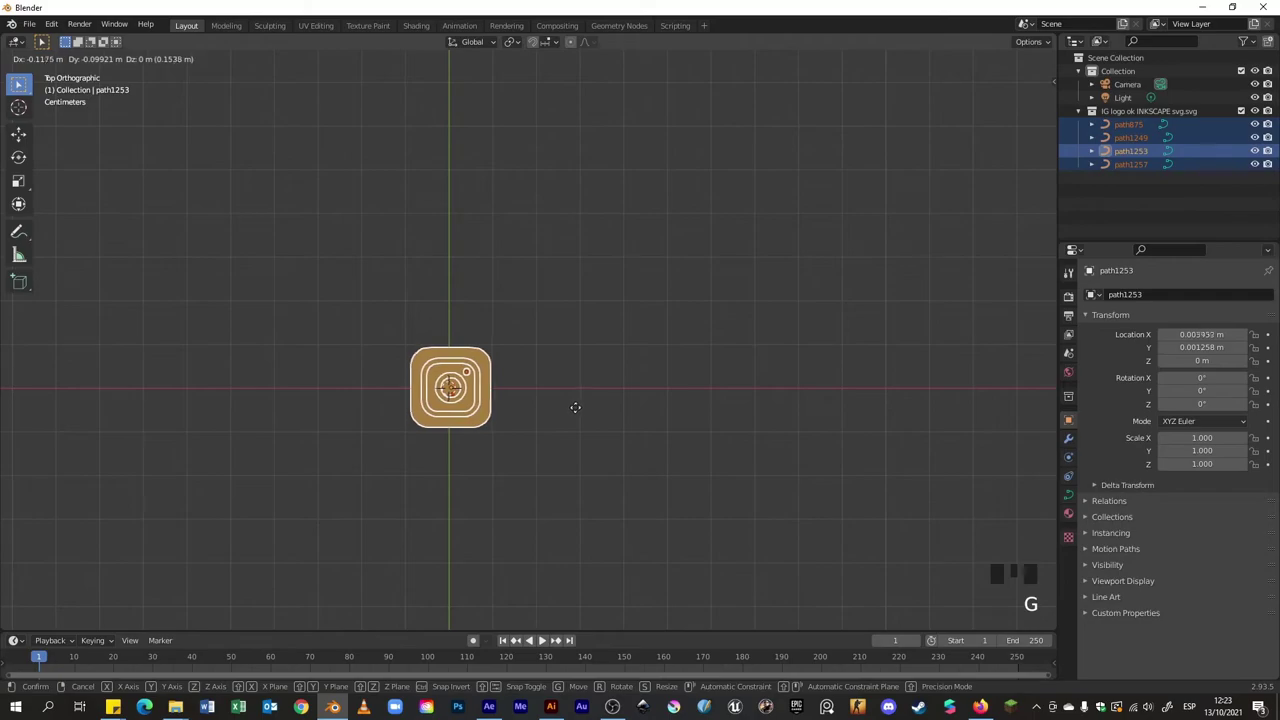
pyautogui.scroll(3)
pyautogui.moveTo(523, 423); pyautogui.dragTo(735, 386)
pyautogui.scroll(3)
pyautogui.moveTo(779, 397); pyautogui.dragTo(1073, 497)
pyautogui.click(1073, 497)
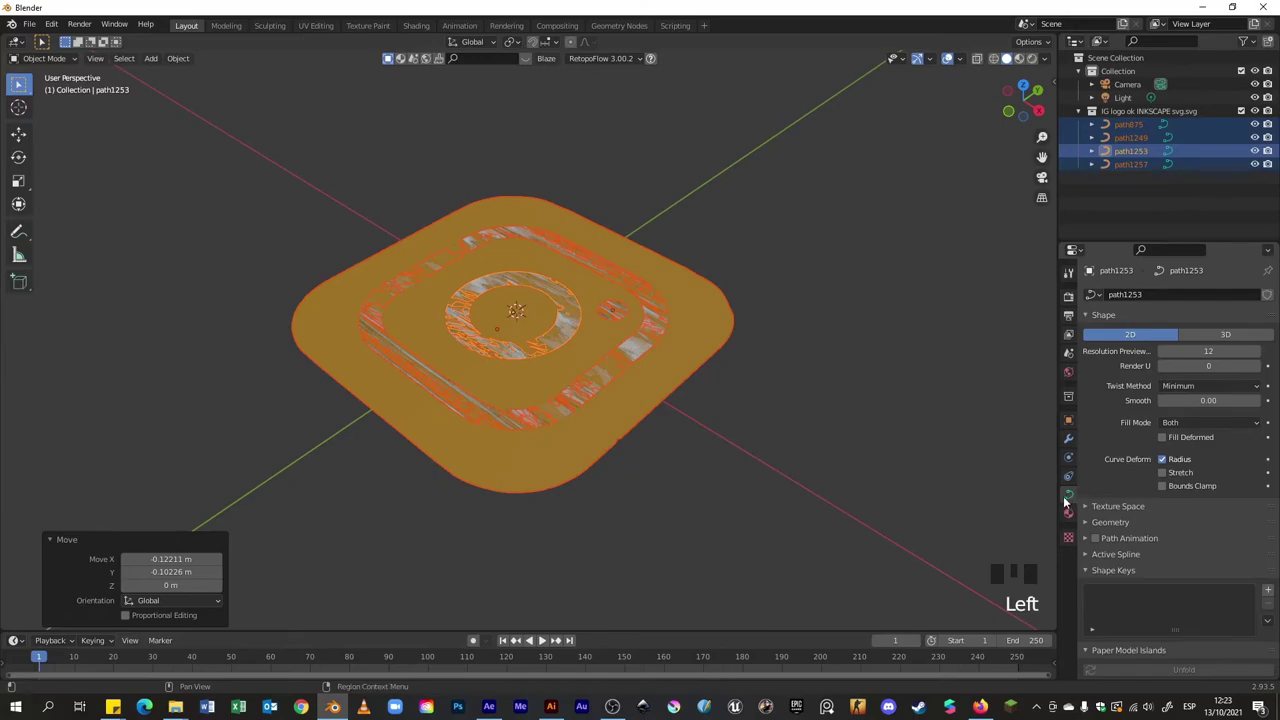
# Select the base curve path875 alone and show its curve Geometry settings in Object Data properties
pyautogui.scroll(3)
pyautogui.moveTo(732, 418); pyautogui.dragTo(720, 344)
pyautogui.click(720, 344)
pyautogui.moveTo(731, 369); pyautogui.dragTo(638, 340)
pyautogui.click(638, 340)
pyautogui.click(666, 348)
pyautogui.click(721, 360)
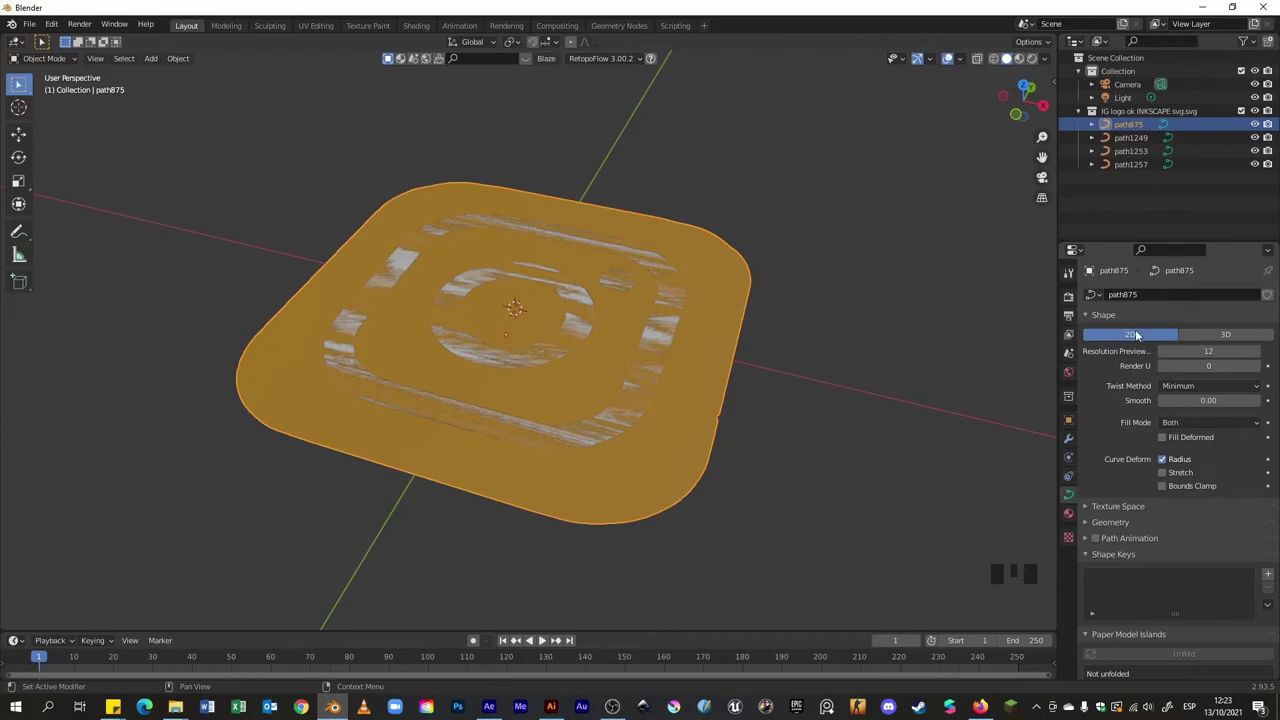
pyautogui.scroll(-3)
# Try pushing the base outline's offset to 0.002 m, then revert it back to 0 m
pyautogui.moveTo(1096, 504); pyautogui.dragTo(1154, 512)
pyautogui.scroll(-3)
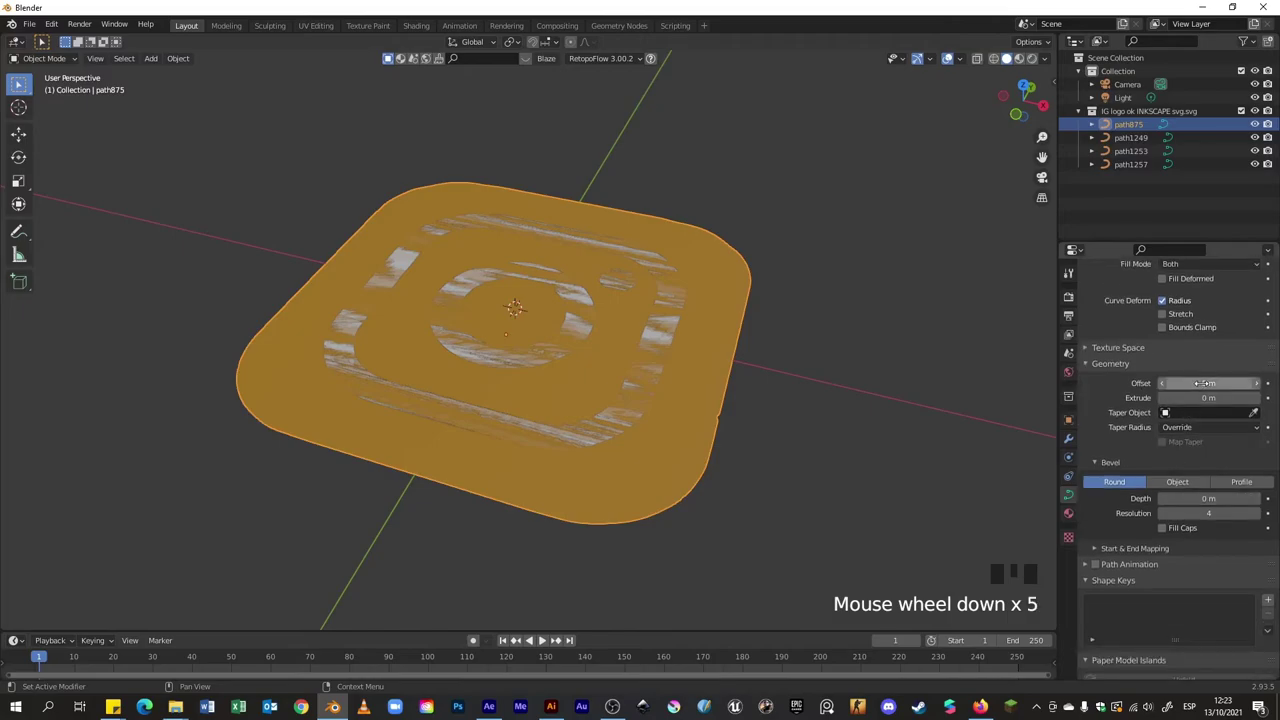
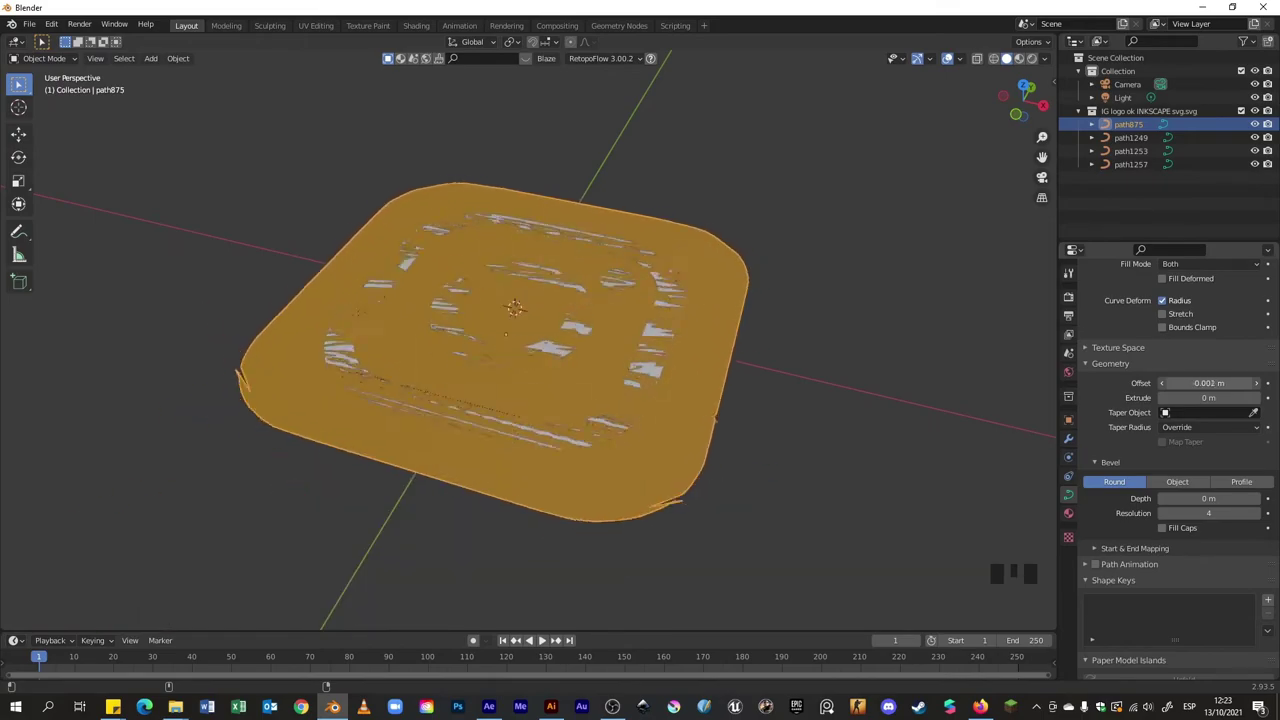
pyautogui.press('ctrl+z')
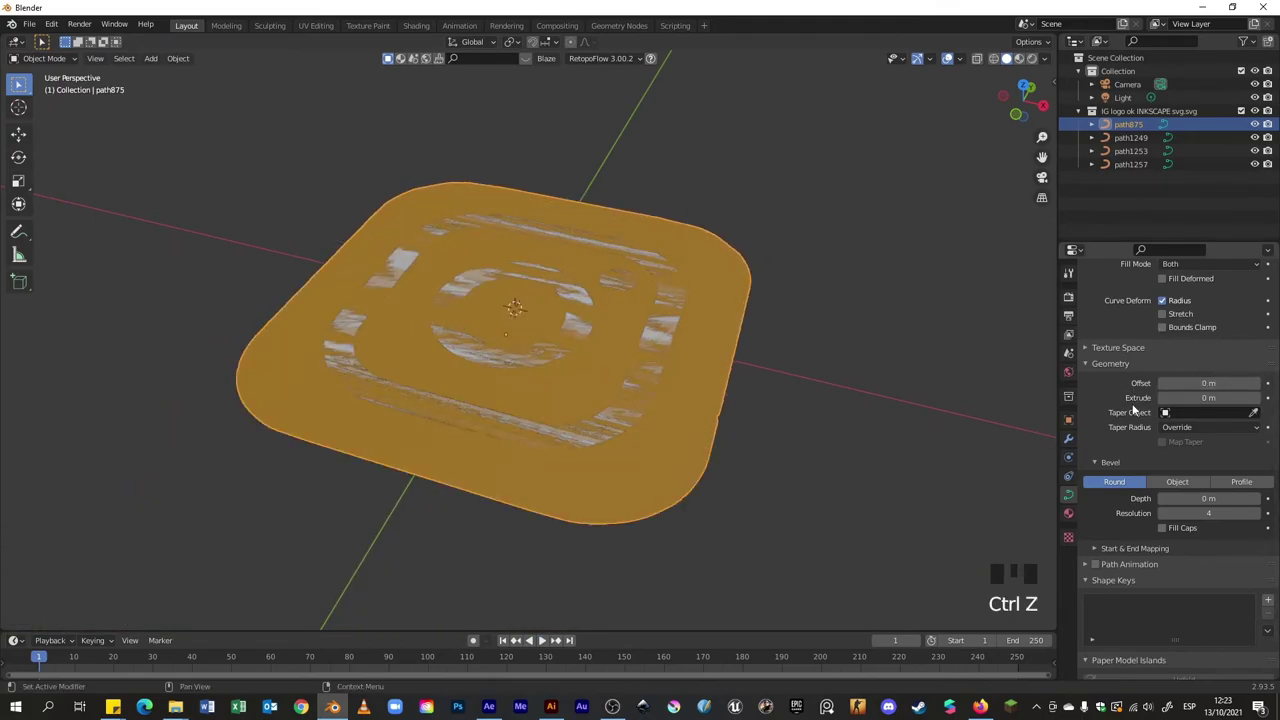
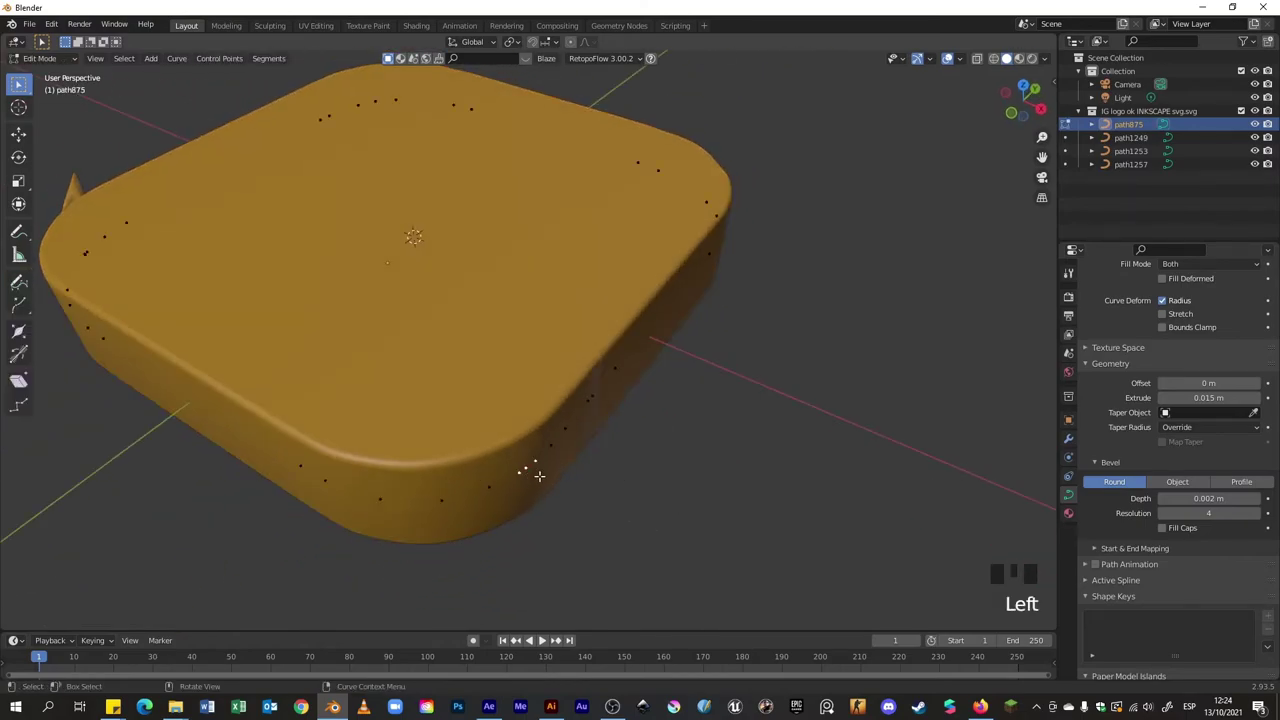
# Adjust the misplaced outline point and its handle type so the base edge runs smoothly, then leave Edit Mode
pyautogui.press('v')
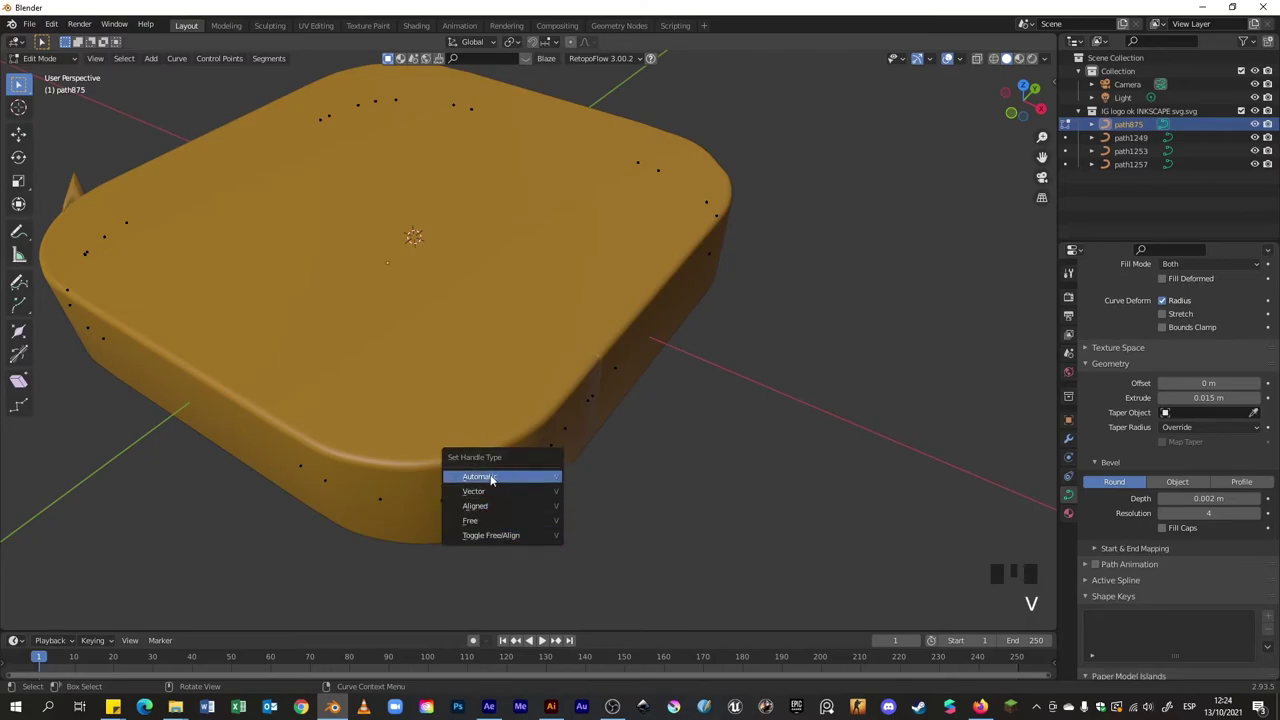
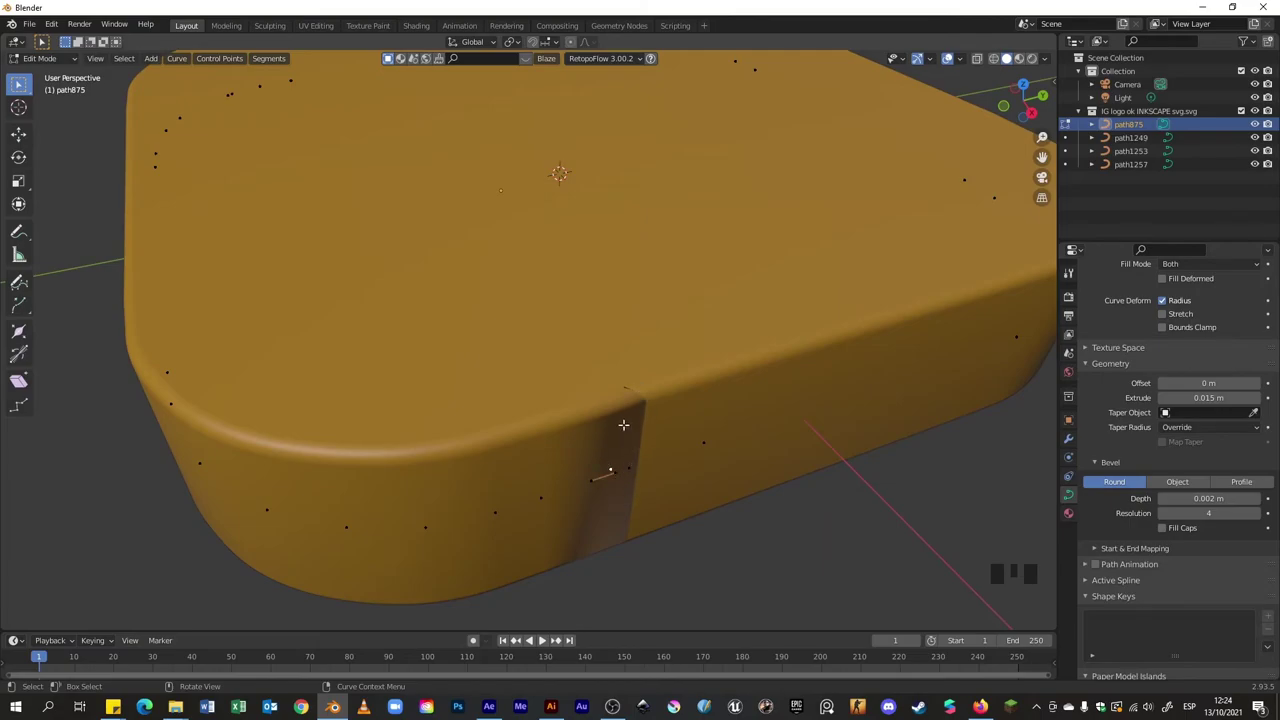
pyautogui.press('g')
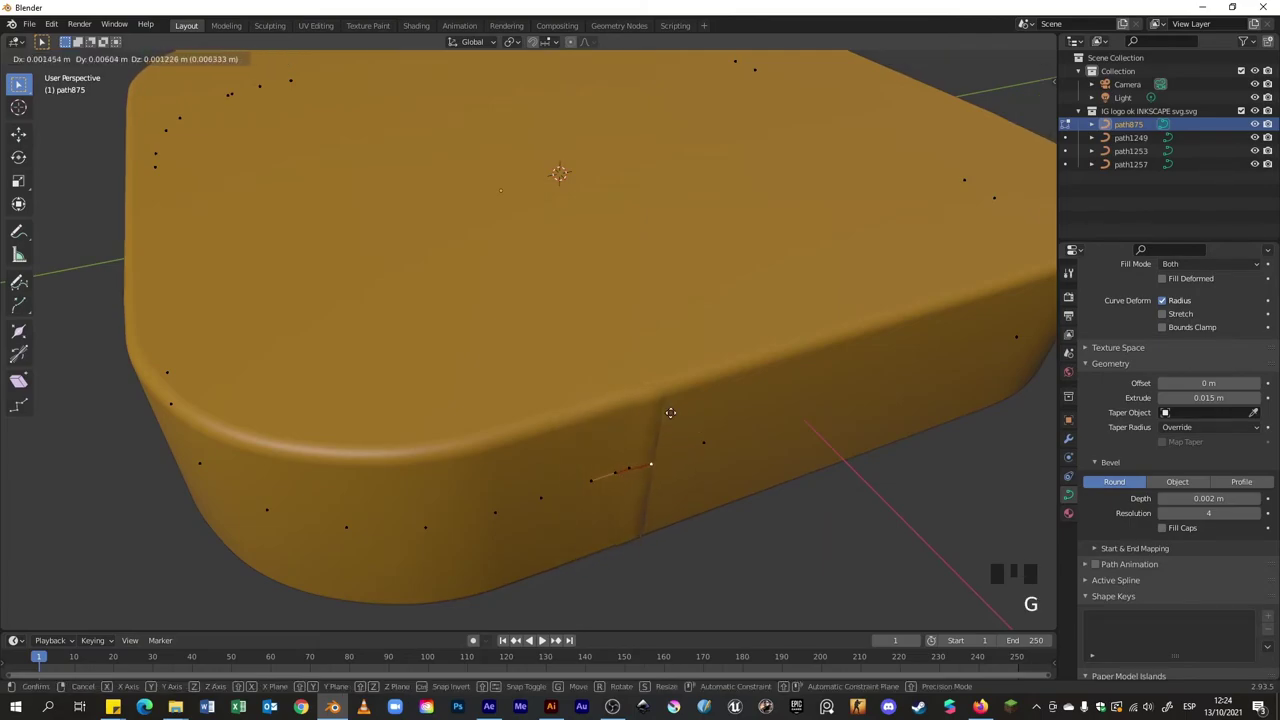
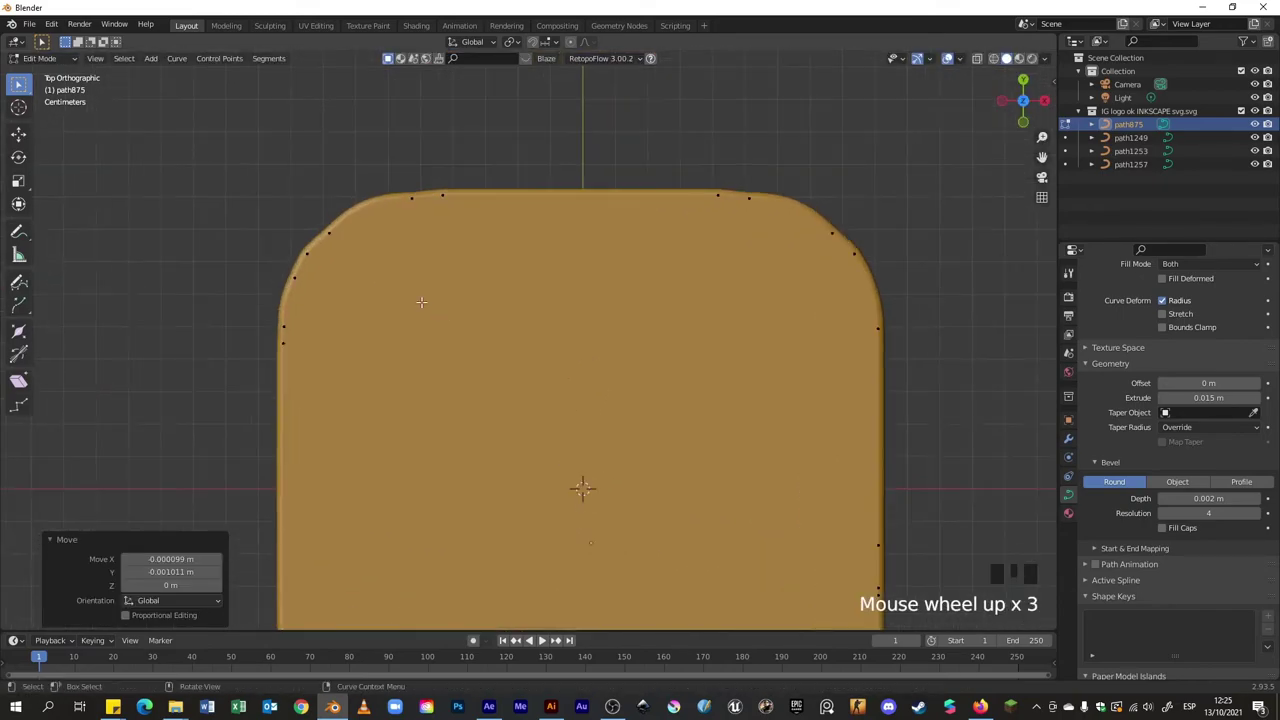
pyautogui.scroll(3)
pyautogui.press('Tab')
# Orbit the view to inspect the smoothed edge of the rounded base
pyautogui.moveTo(651, 380); pyautogui.dragTo(662, 308)
pyautogui.scroll(-3)
pyautogui.moveTo(729, 382); pyautogui.dragTo(763, 369)
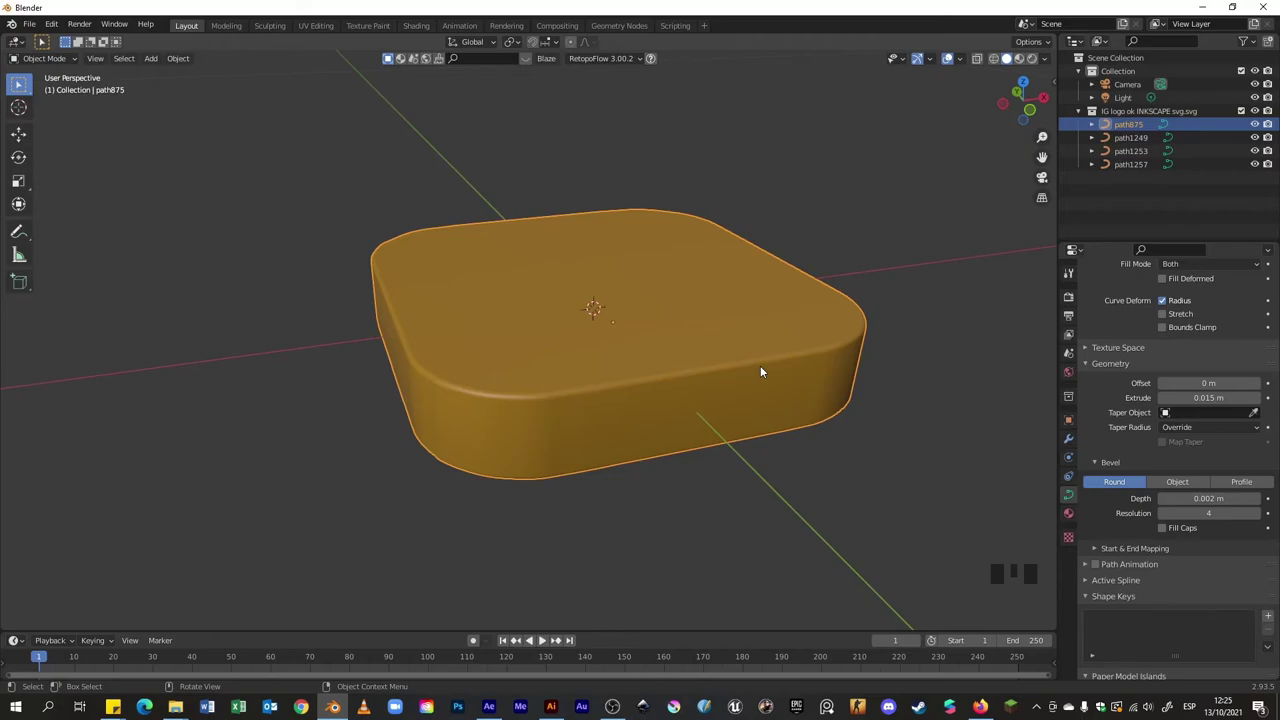
# Show the other logo parts again and select the white frame path1249, checking the base's thickness for reference
pyautogui.scroll(-3)
pyautogui.moveTo(694, 347); pyautogui.dragTo(684, 309)
pyautogui.press('g')
pyautogui.click(715, 345)
pyautogui.moveTo(843, 408); pyautogui.dragTo(1102, 571)
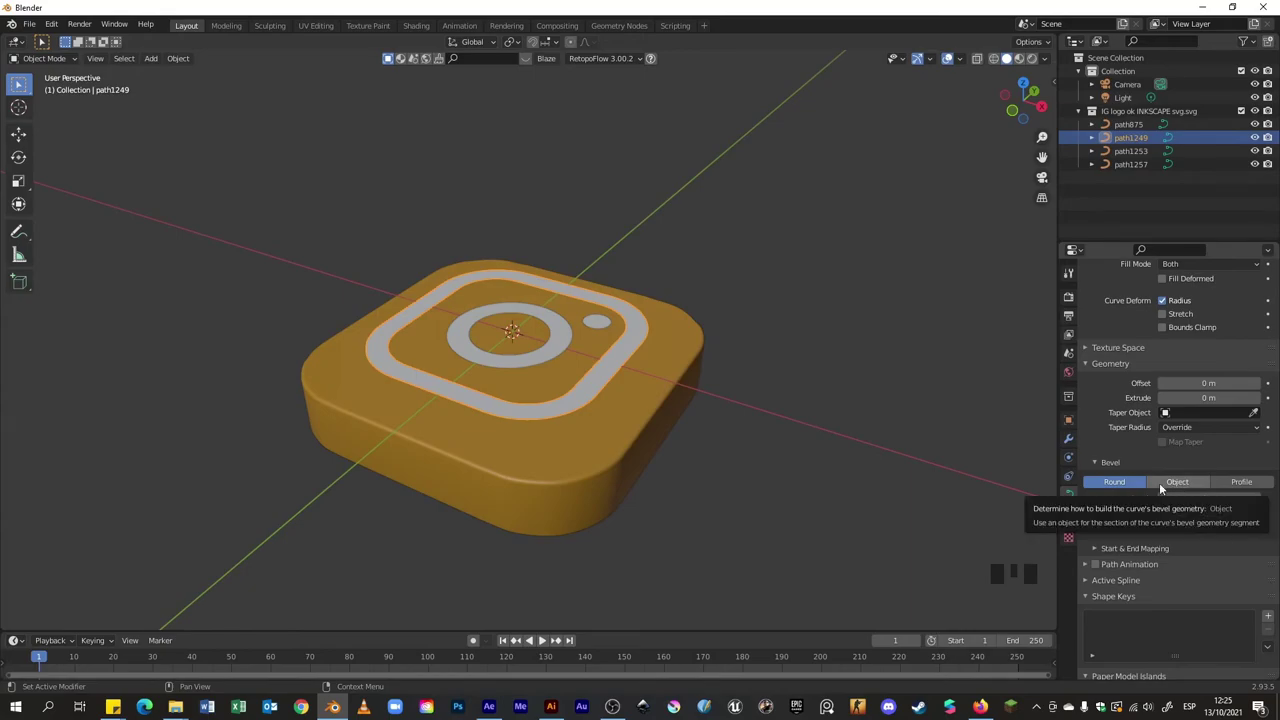
pyautogui.scroll(-3)
pyautogui.click(691, 348)
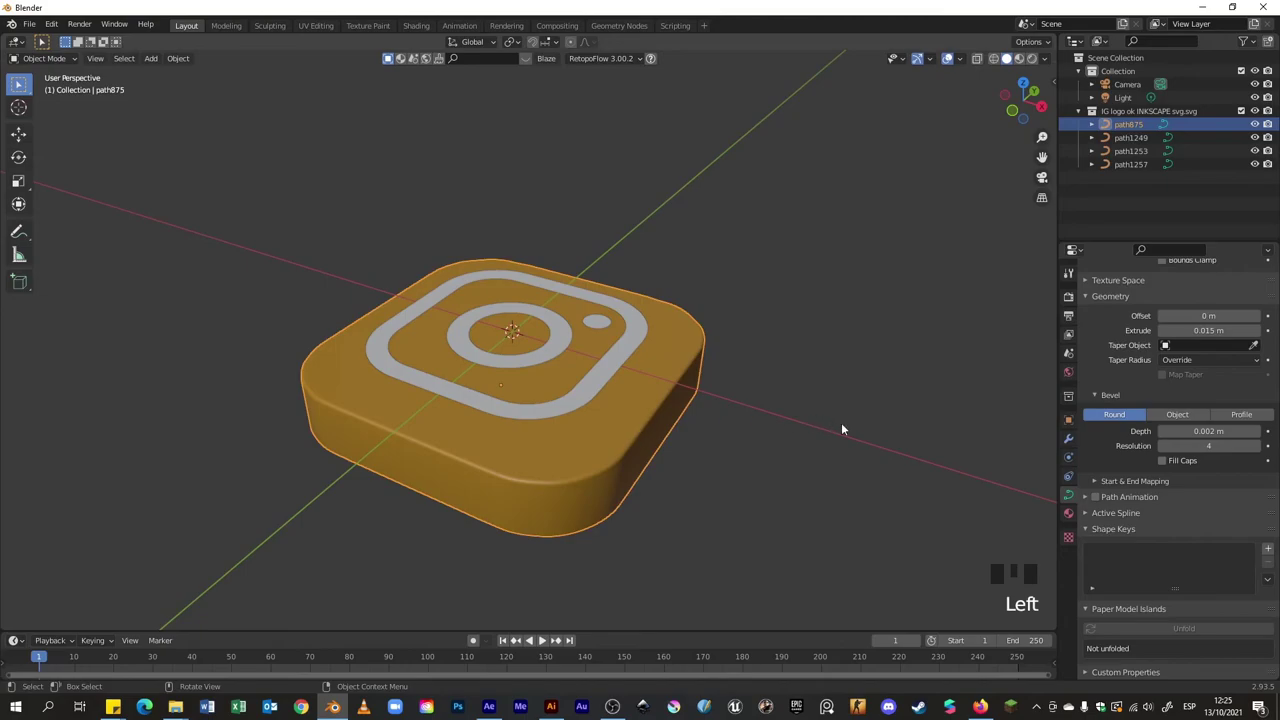
pyautogui.click(577, 412)
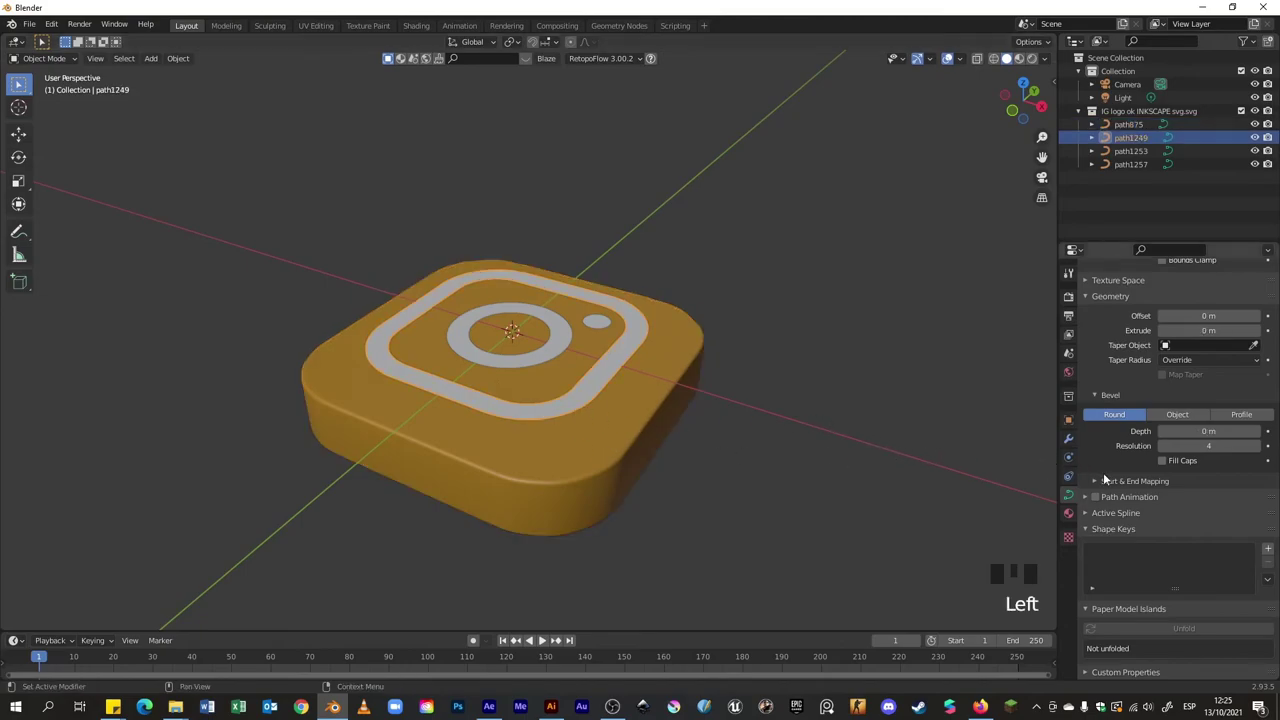
# Undo a frame offset change, then set the frame's Extrude to 0.004 m and Bevel Depth to 0.003 m
pyautogui.scroll(-3)
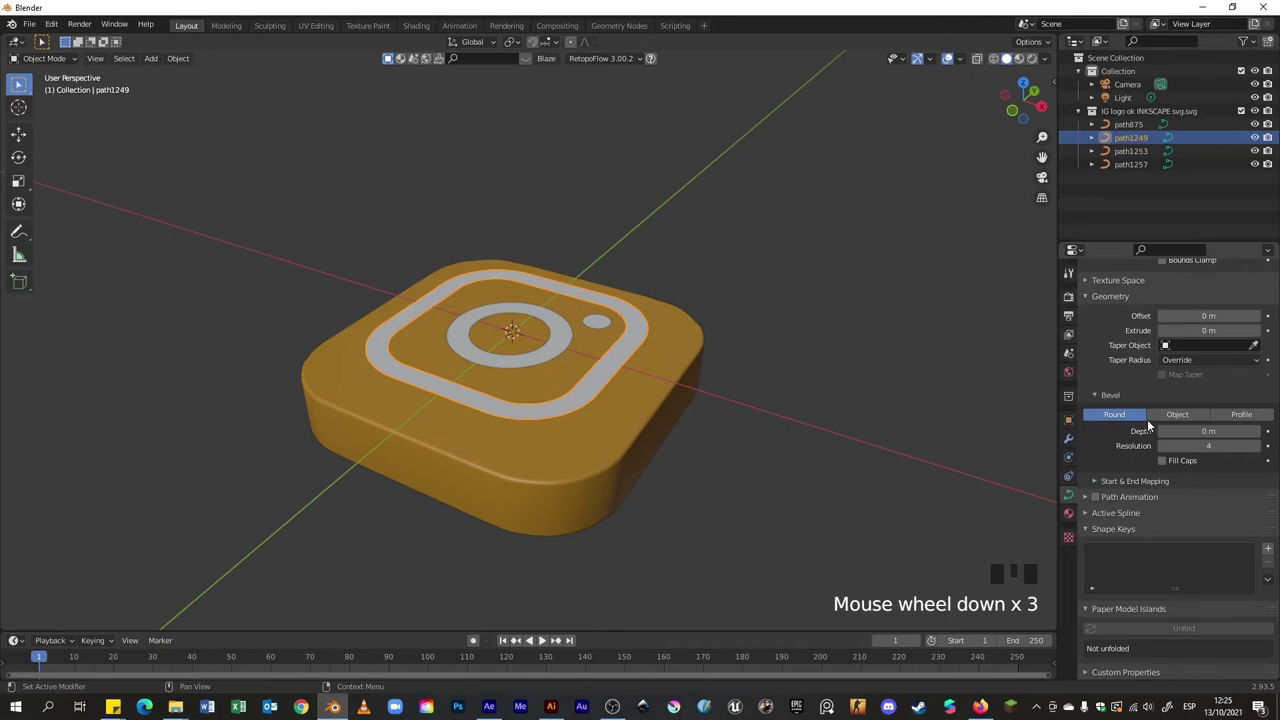
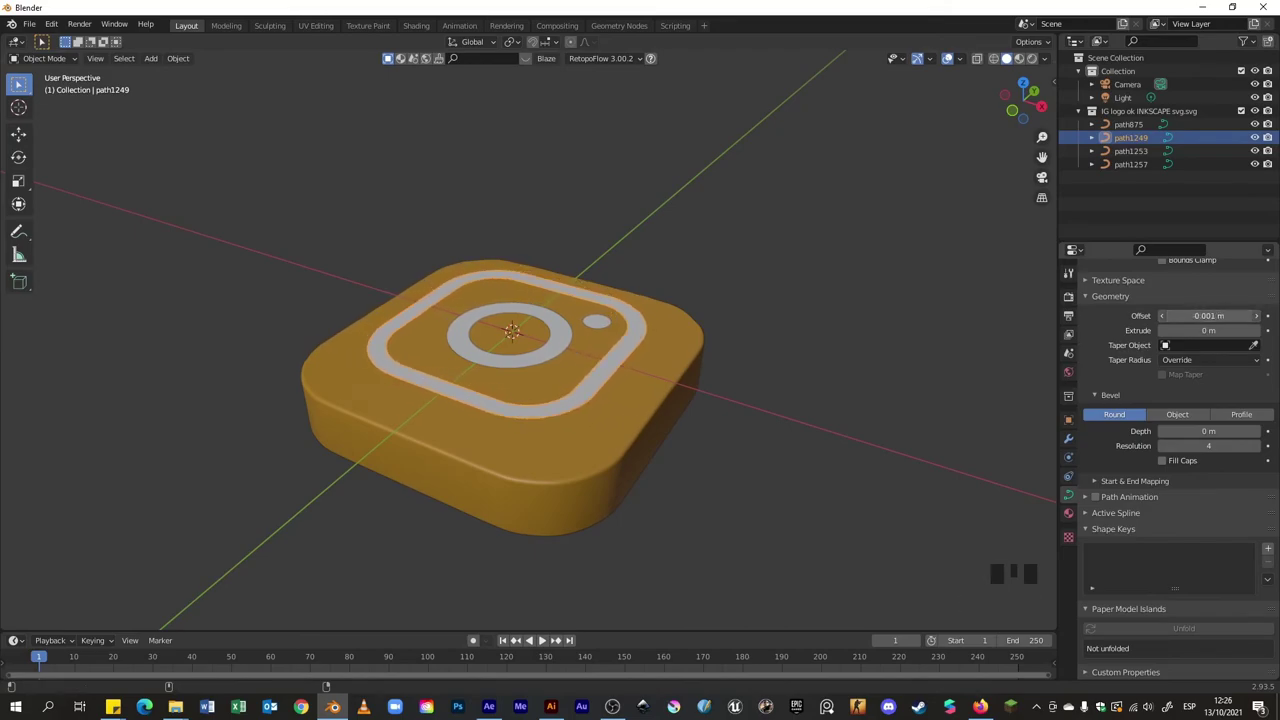
pyautogui.press('ctrl+z')
pyautogui.middleClick(626, 379)
pyautogui.scroll(3)
pyautogui.moveTo(671, 414); pyautogui.dragTo(718, 328)
pyautogui.click(718, 328)
pyautogui.click(654, 317)
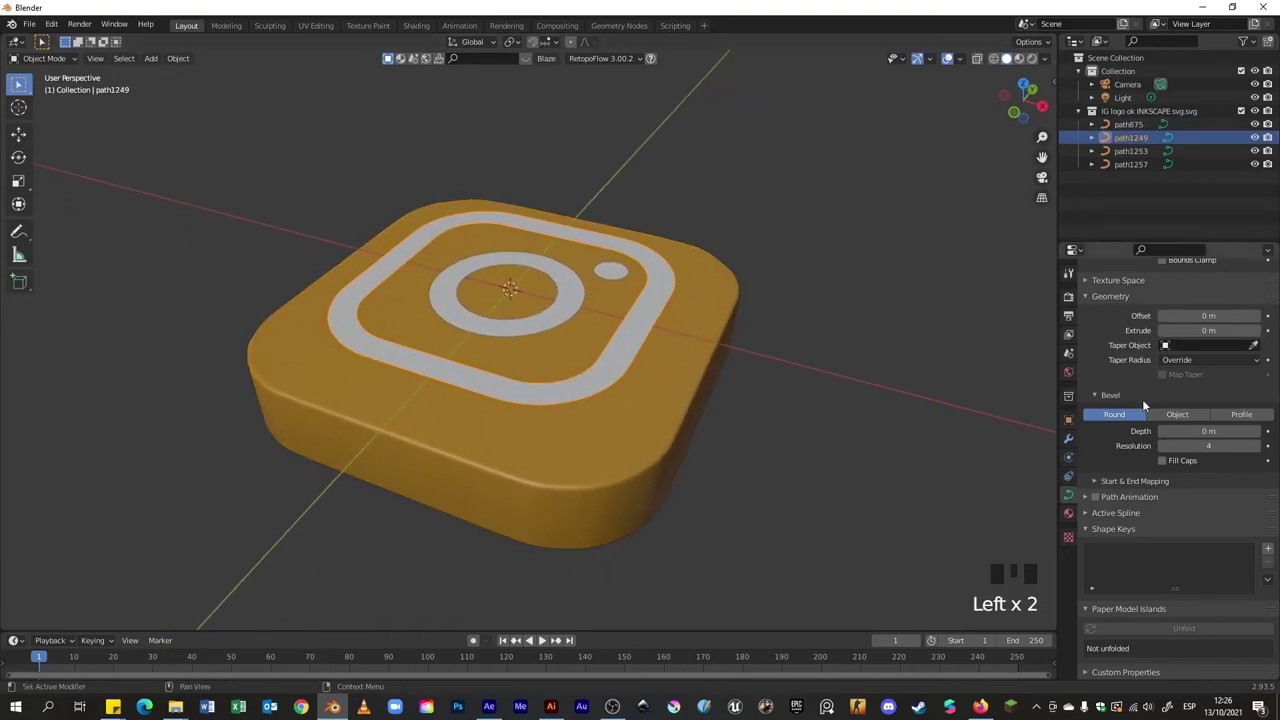
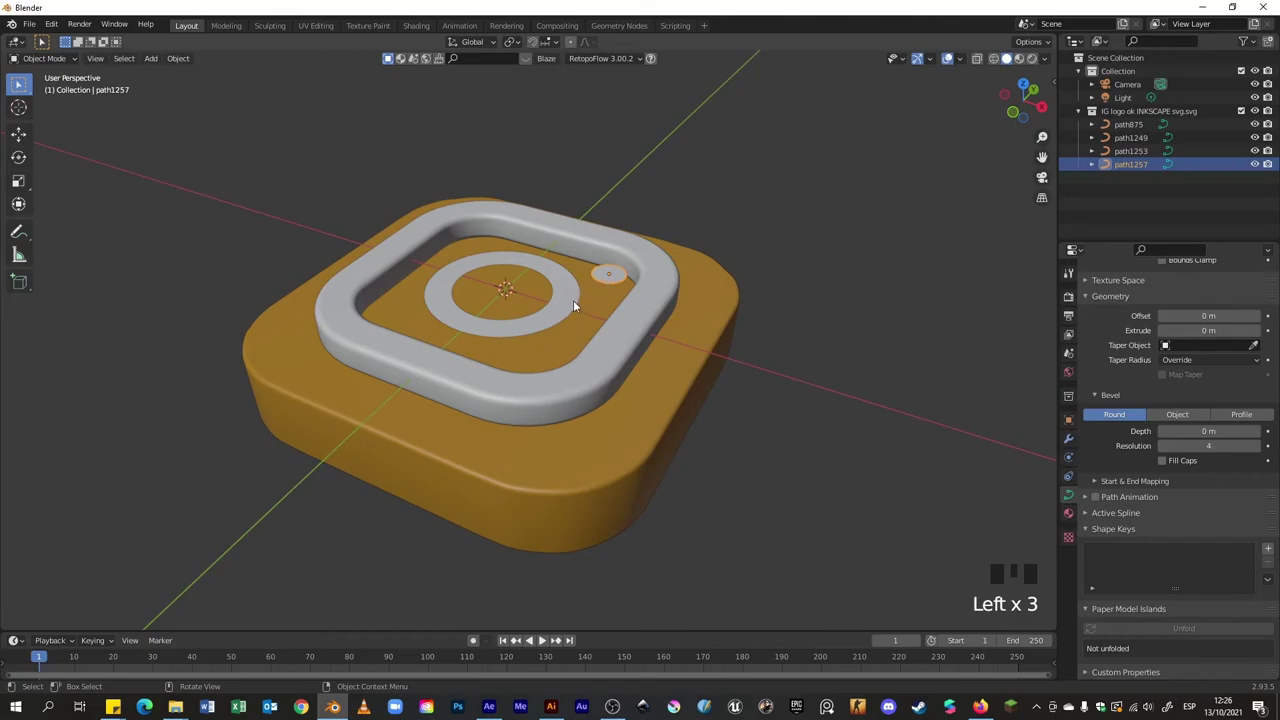
# Select the dot and lens ring, check the frame's values and paste its bevel depth onto the lens ring
pyautogui.click(575, 304)
pyautogui.click(605, 283)
pyautogui.click(568, 300)
pyautogui.click(613, 283)
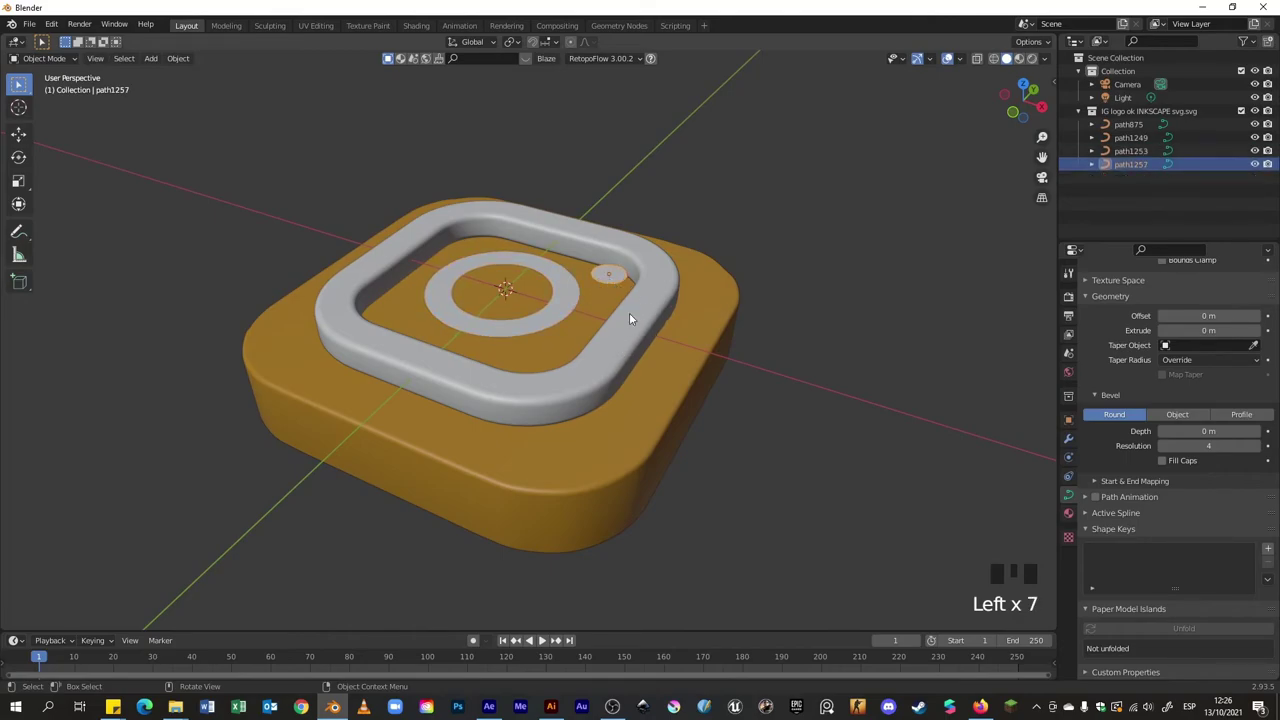
pyautogui.click(645, 306)
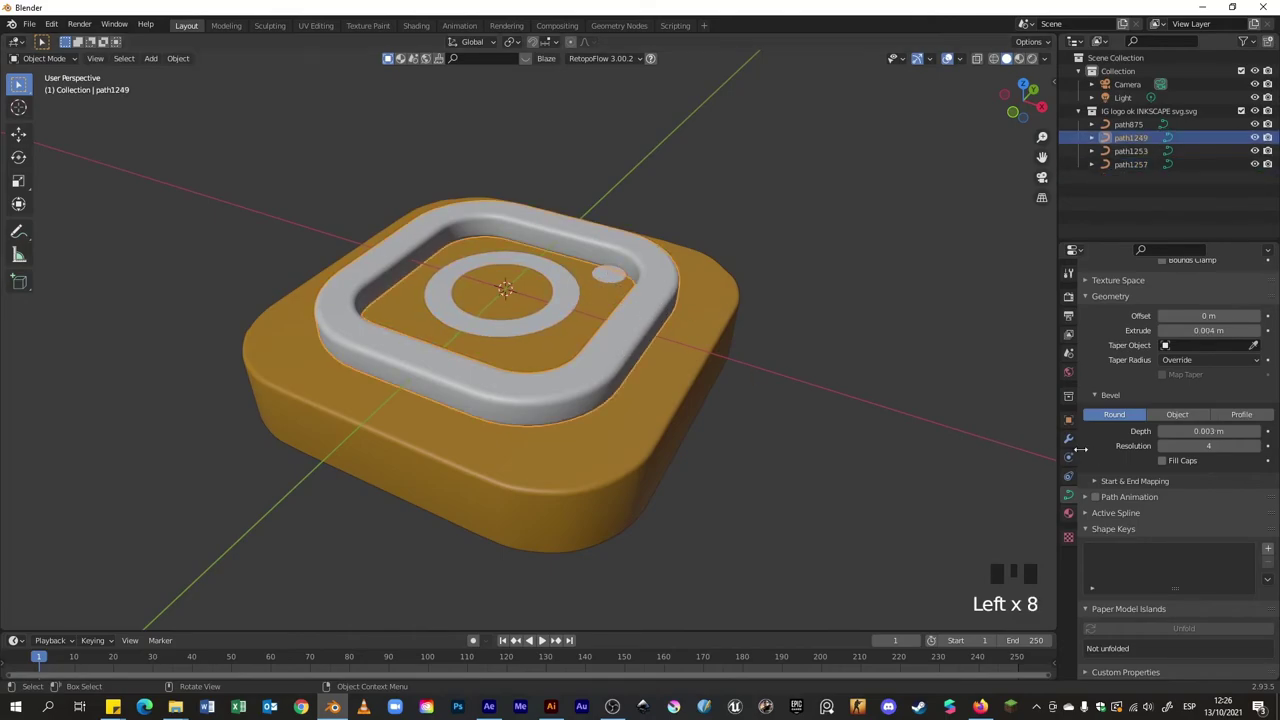
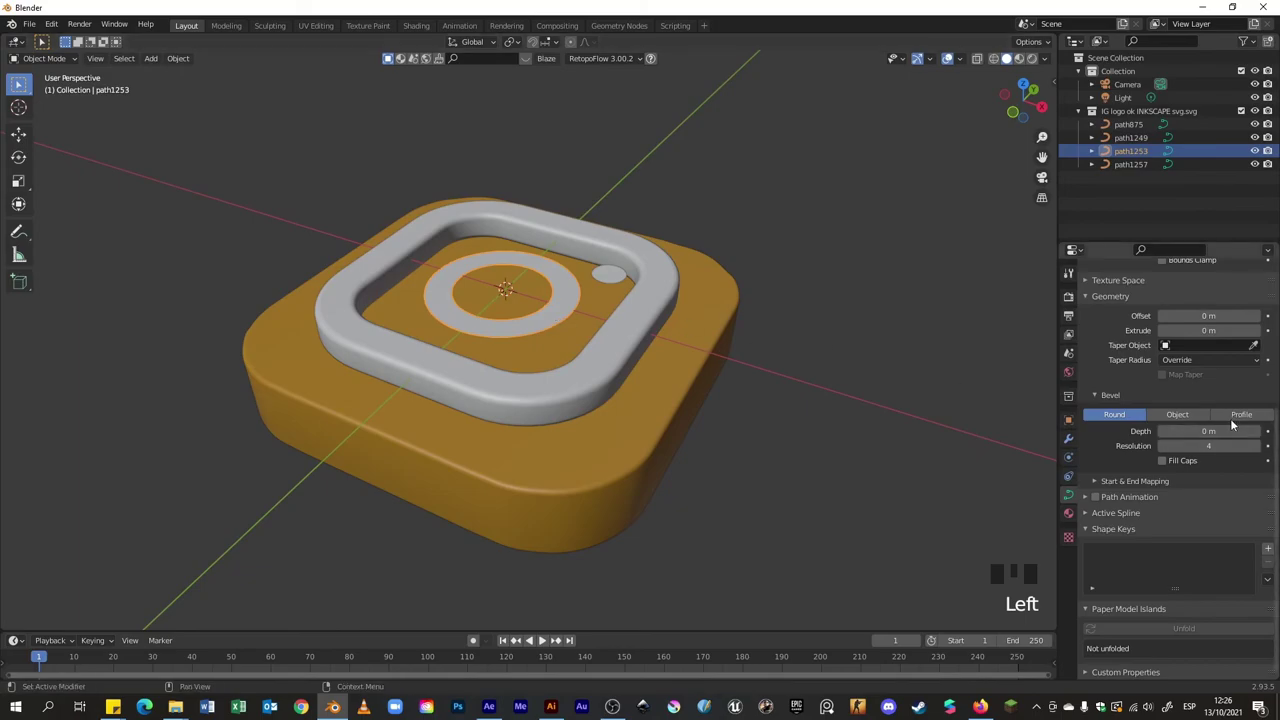
pyautogui.press('ctrl+v')
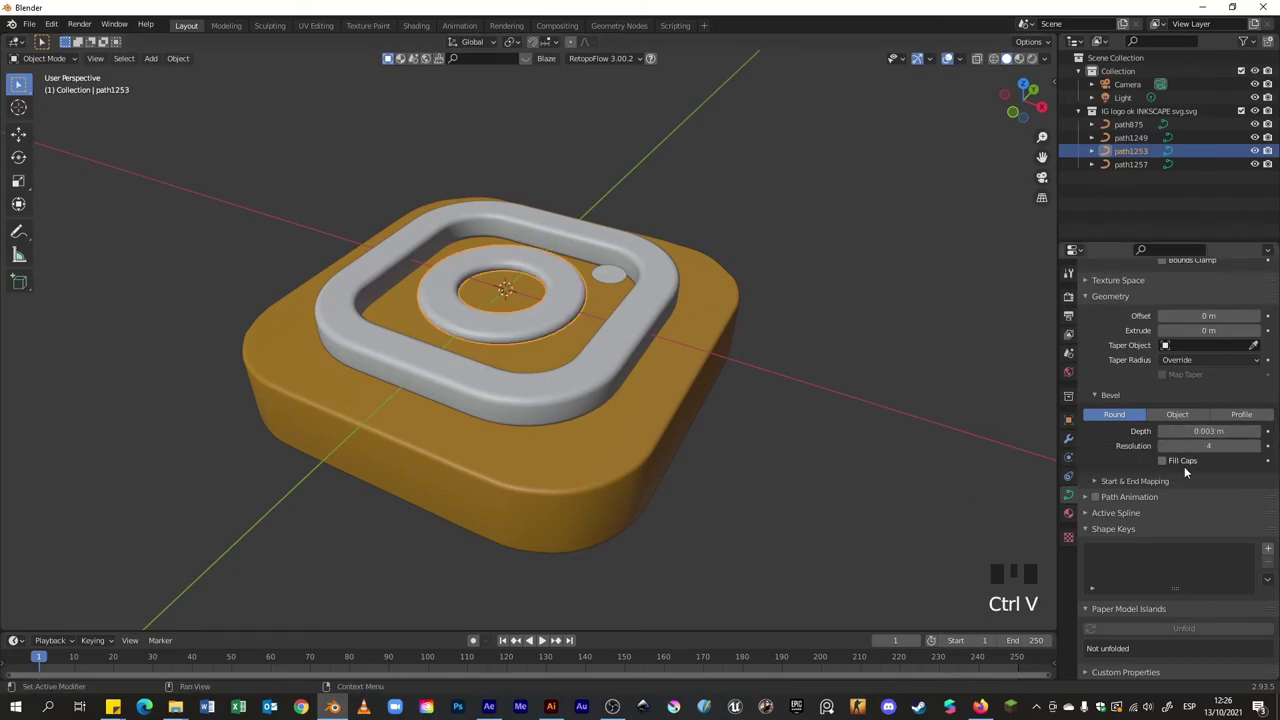
# Select the dot, lens ring and frame with the frame active and apply its 0.004 m extrude and 0.003 m depth to all
pyautogui.click(613, 278)
pyautogui.click(569, 296)
pyautogui.click(644, 303)
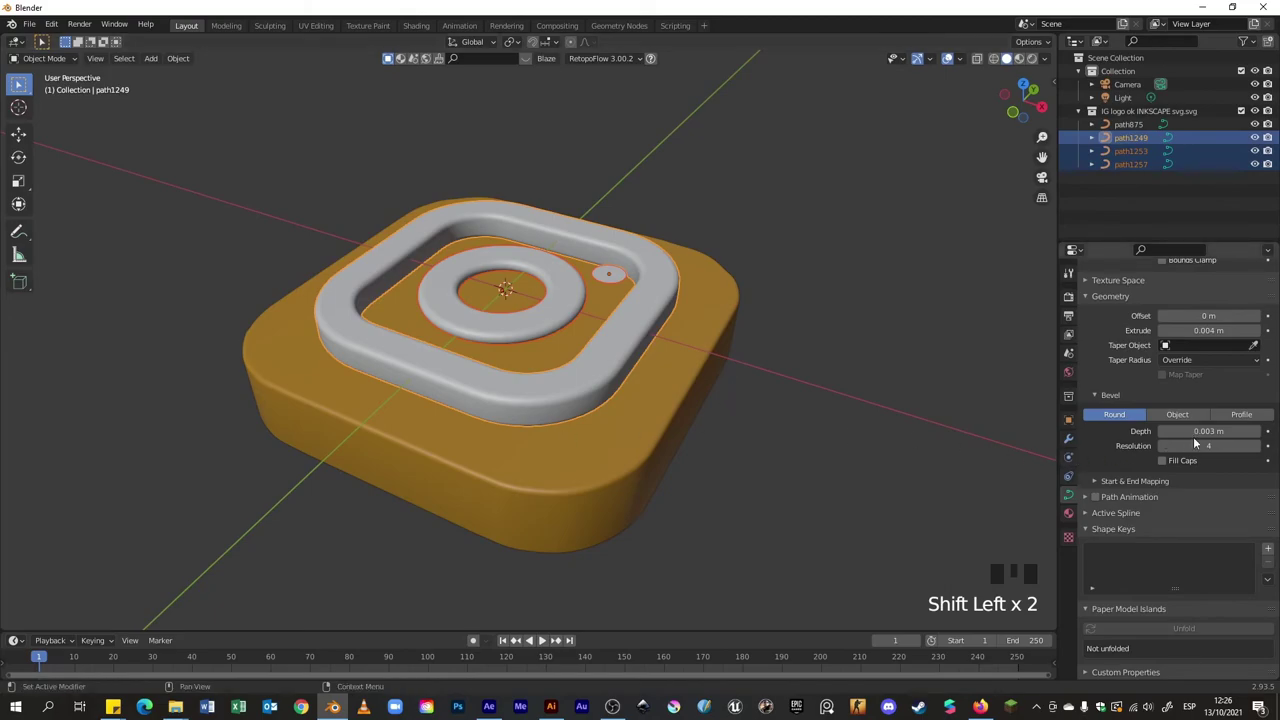
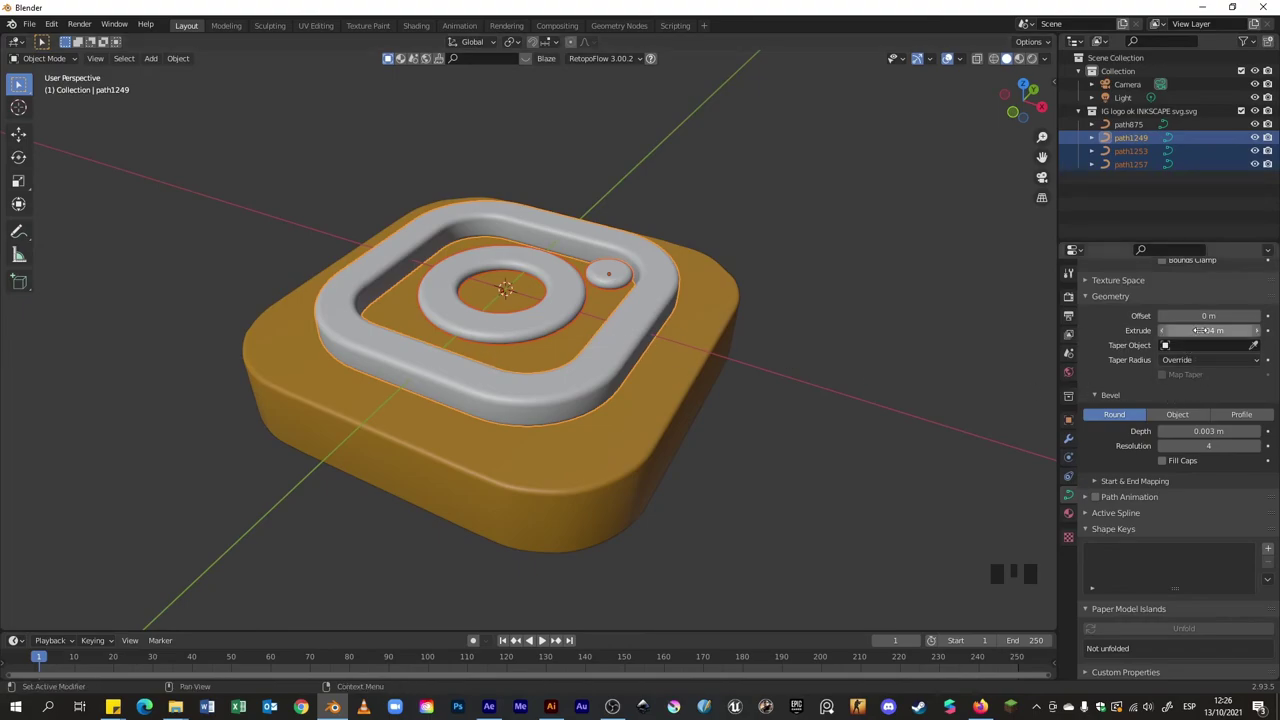
pyautogui.press('ctrl+c')
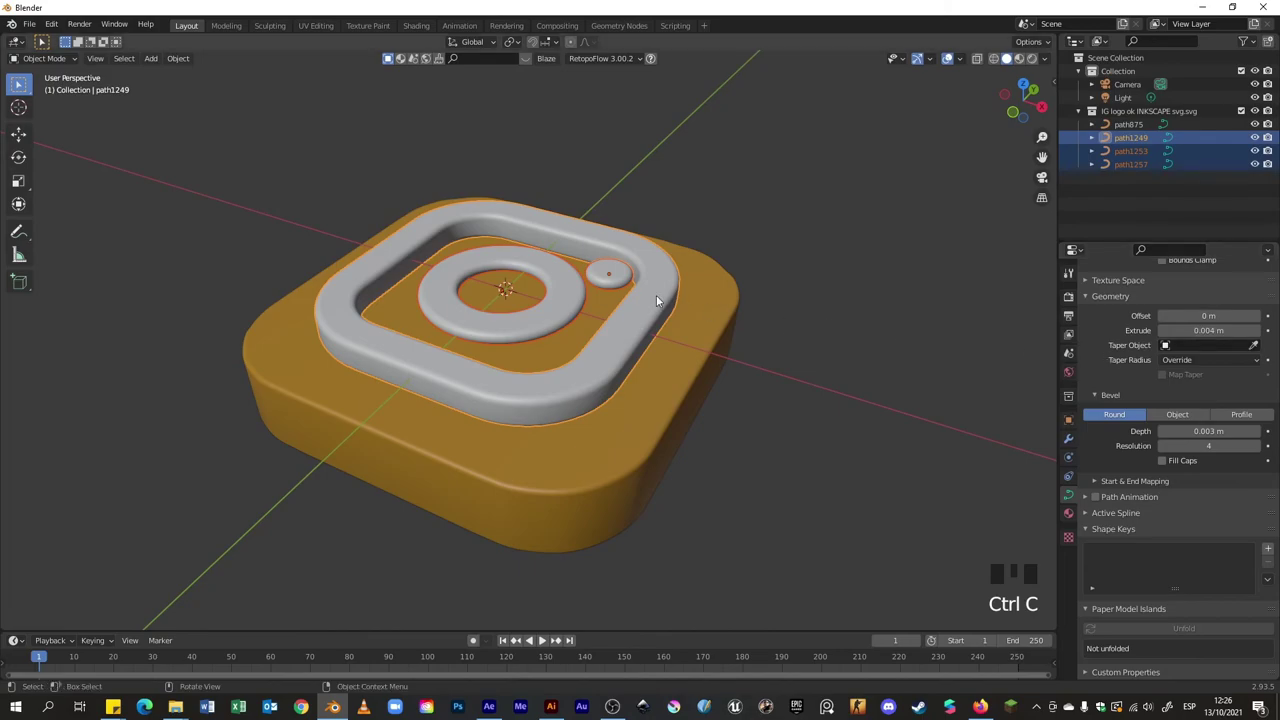
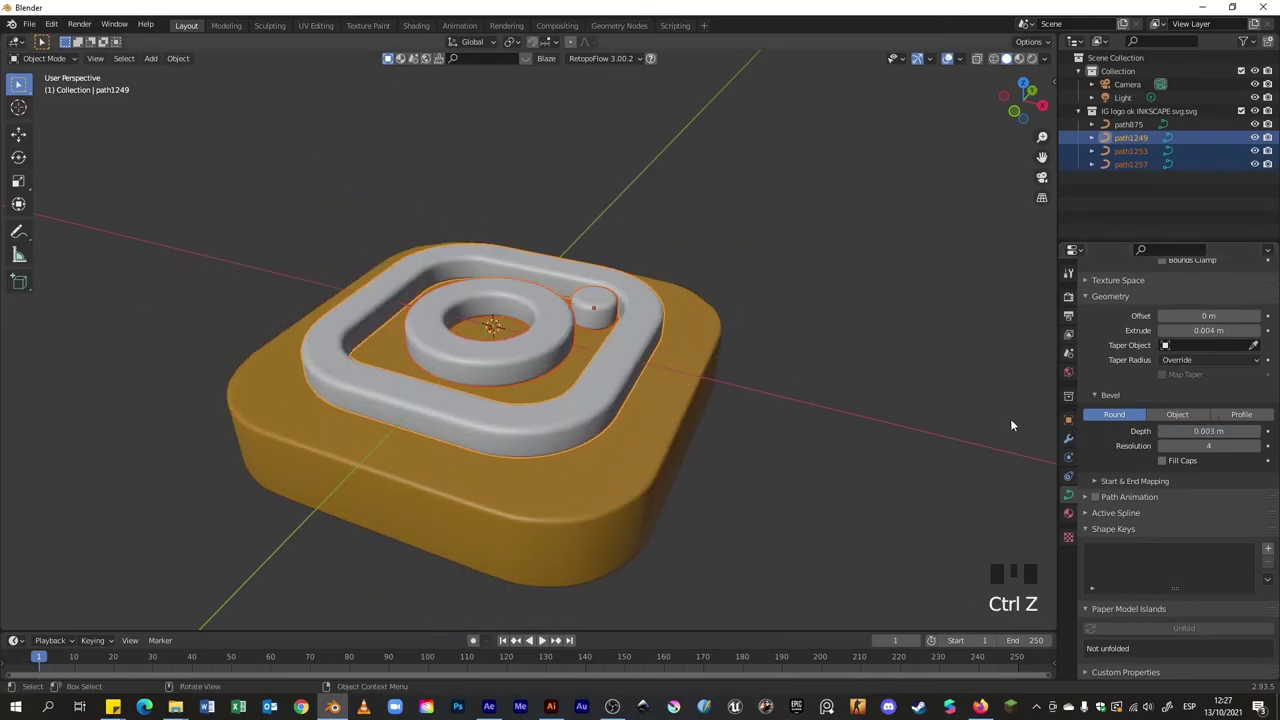
# Add the orange base to the selection and move the whole logo sideways along X
pyautogui.moveTo(678, 312); pyautogui.dragTo(768, 399)
pyautogui.scroll(-3)
pyautogui.moveTo(751, 410); pyautogui.dragTo(695, 354)
pyautogui.click(695, 354)
pyautogui.press('g')
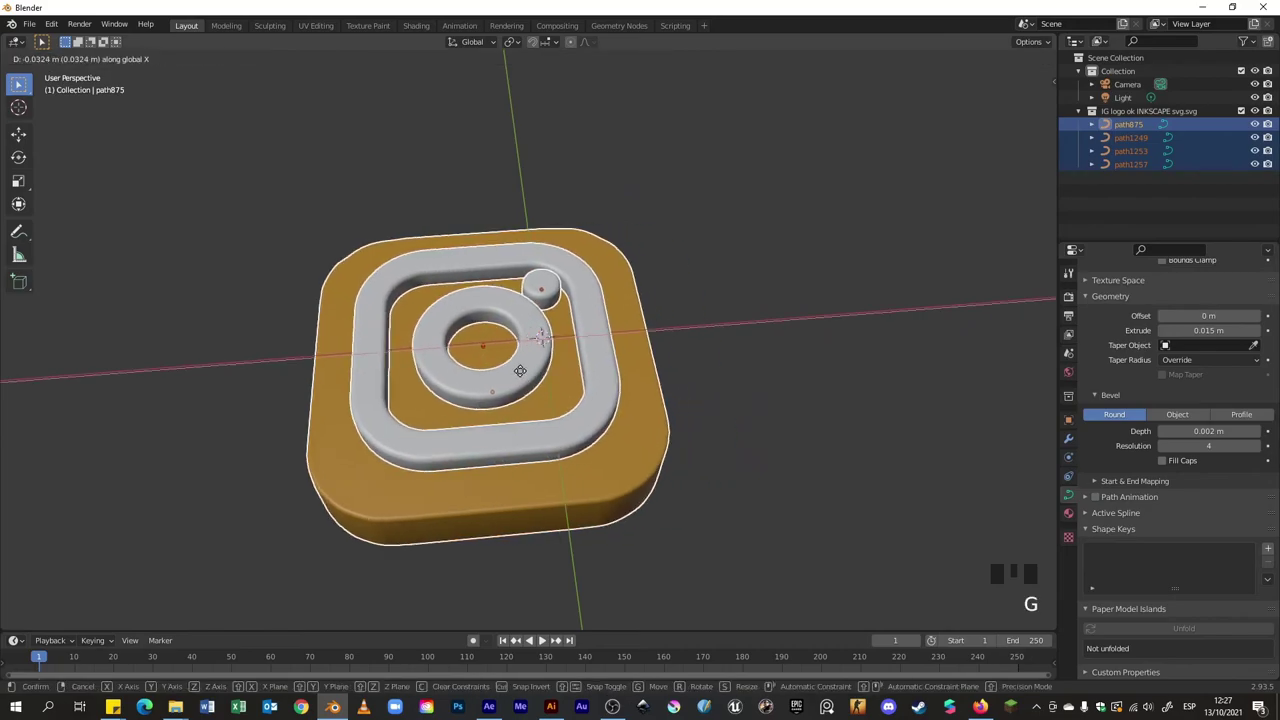
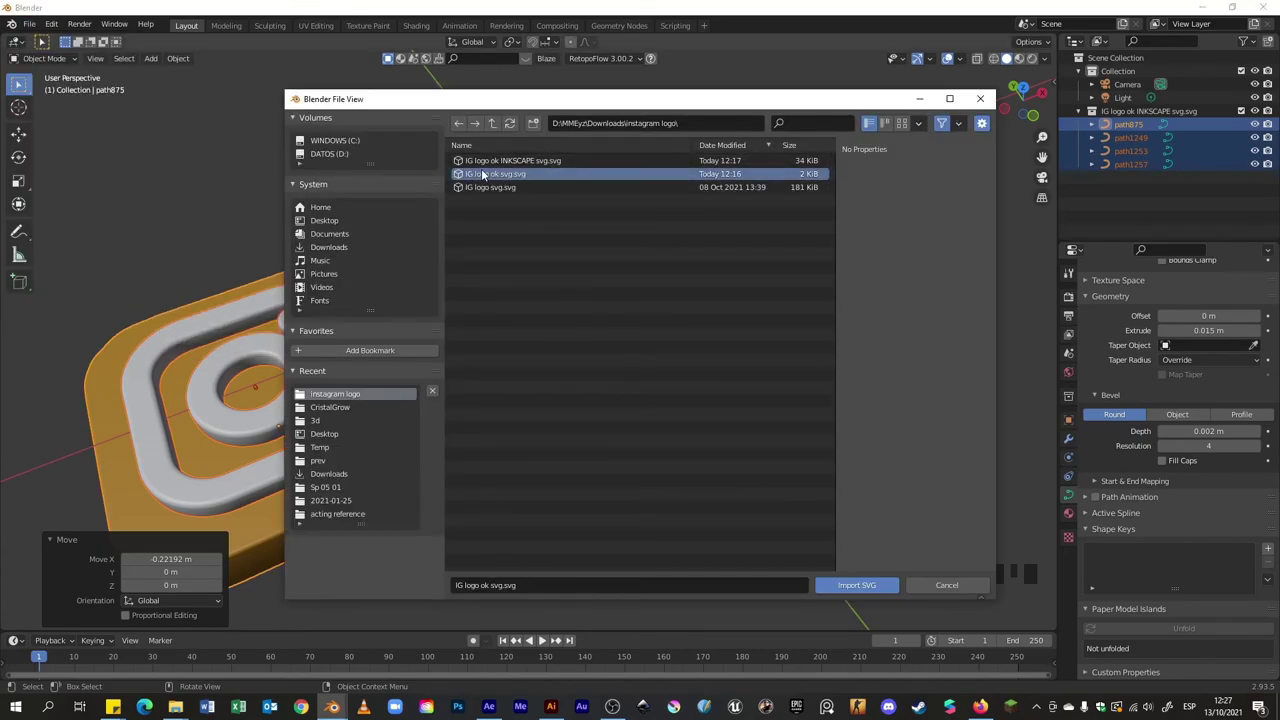
# Import 'IG logo ok svg.svg' so the flat second logo appears beside the 3D one
pyautogui.moveTo(748, 365); pyautogui.dragTo(725, 343)
pyautogui.scroll(-3)
pyautogui.moveTo(790, 335); pyautogui.dragTo(531, 217)
pyautogui.click(531, 217)
pyautogui.moveTo(721, 310); pyautogui.dragTo(1163, 212)
pyautogui.scroll(-3)
pyautogui.click(1115, 177)
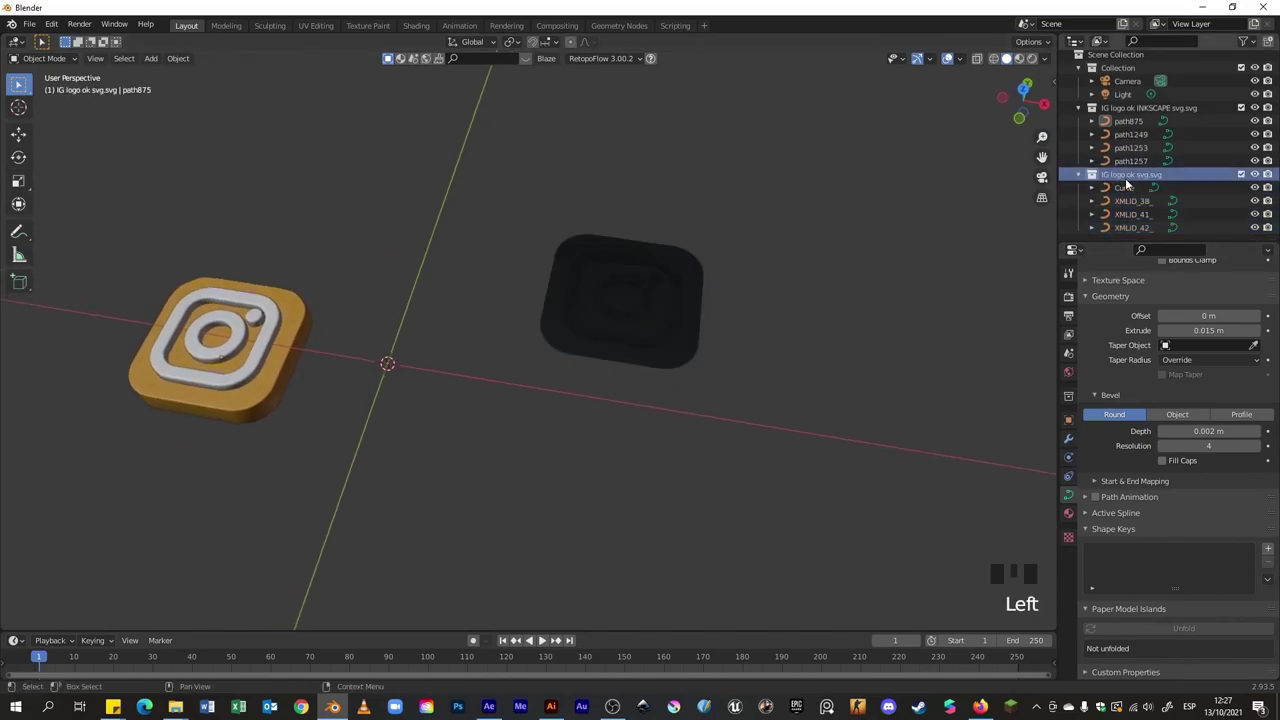
# Expand the imported logo's collection in the Outliner and inspect its curves down to the small circle
pyautogui.click(1132, 190)
pyautogui.click(1132, 206)
pyautogui.click(1136, 221)
pyautogui.click(1142, 232)
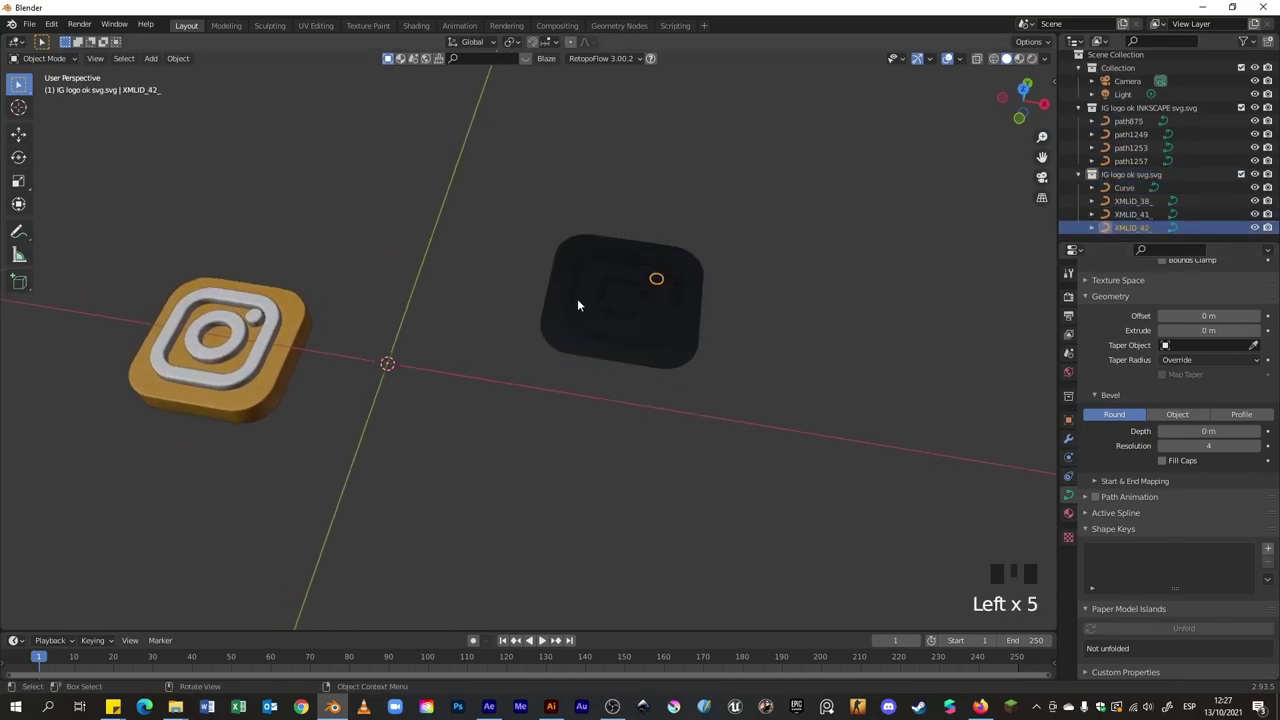
pyautogui.click(1124, 121)
# Rename the first logo's parts to Base, Frame, lente and circulo chico, then make the imported base active
pyautogui.click(1129, 127)
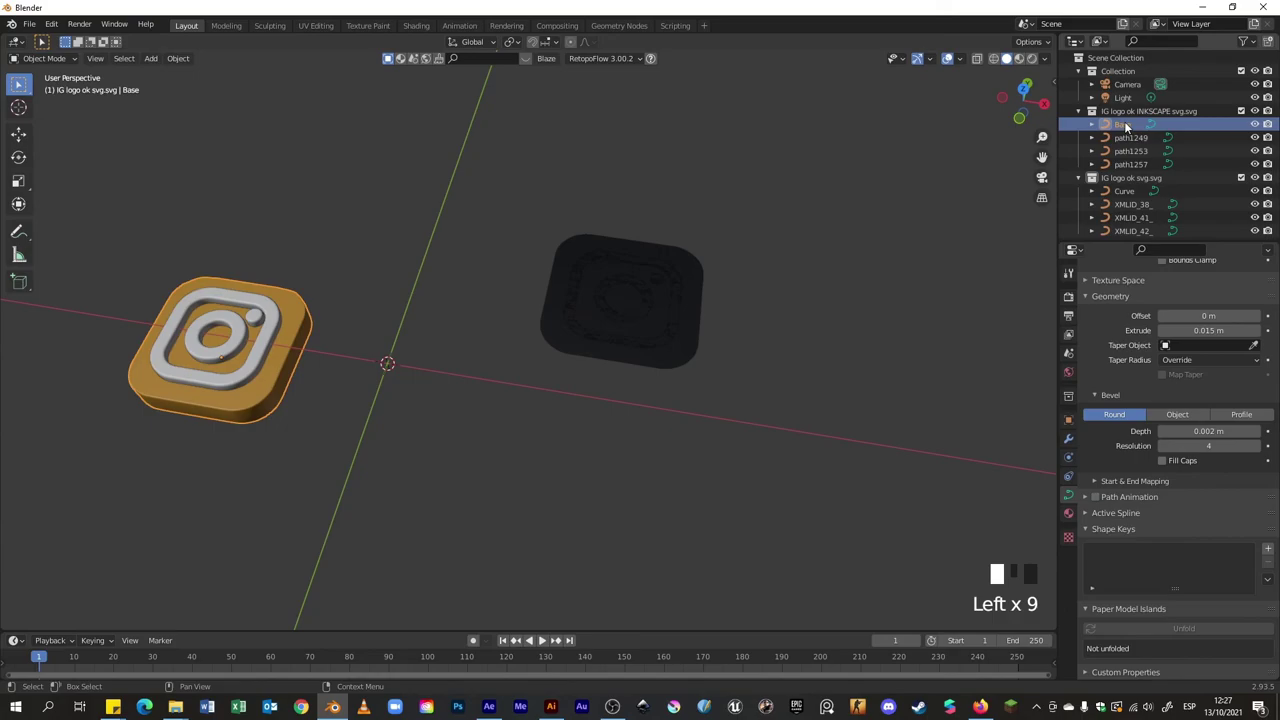
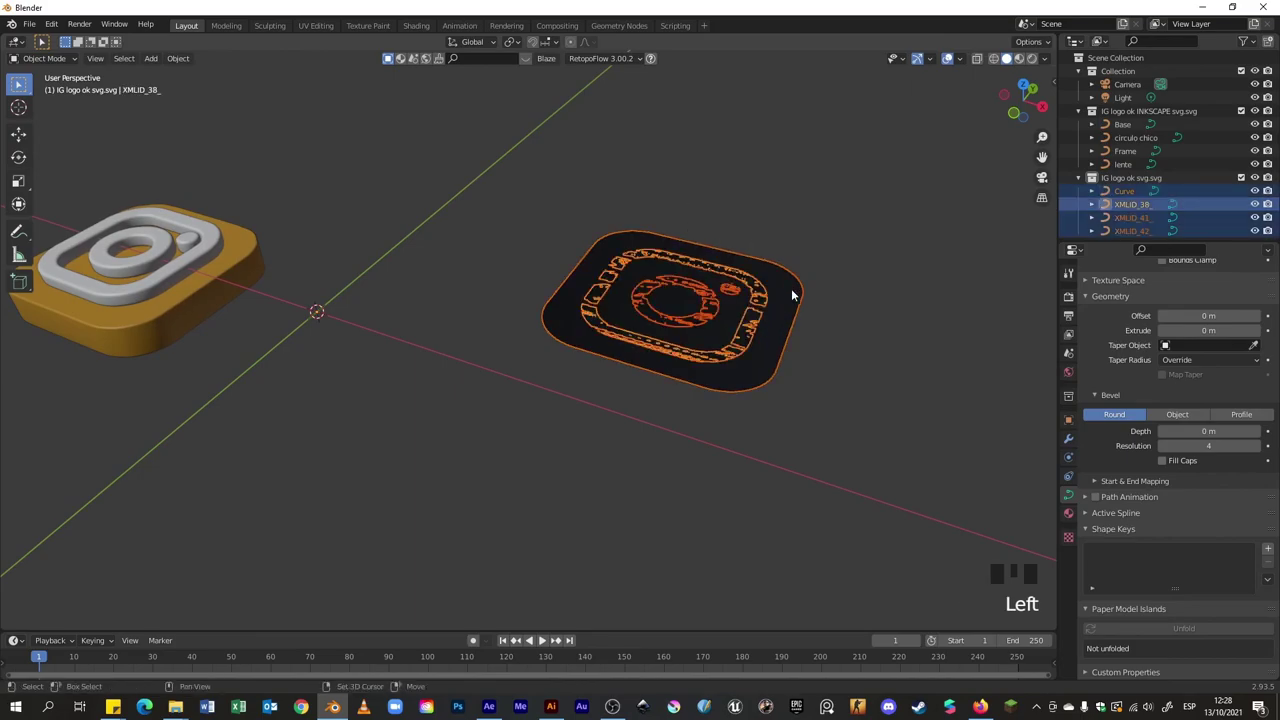
pyautogui.click(794, 292)
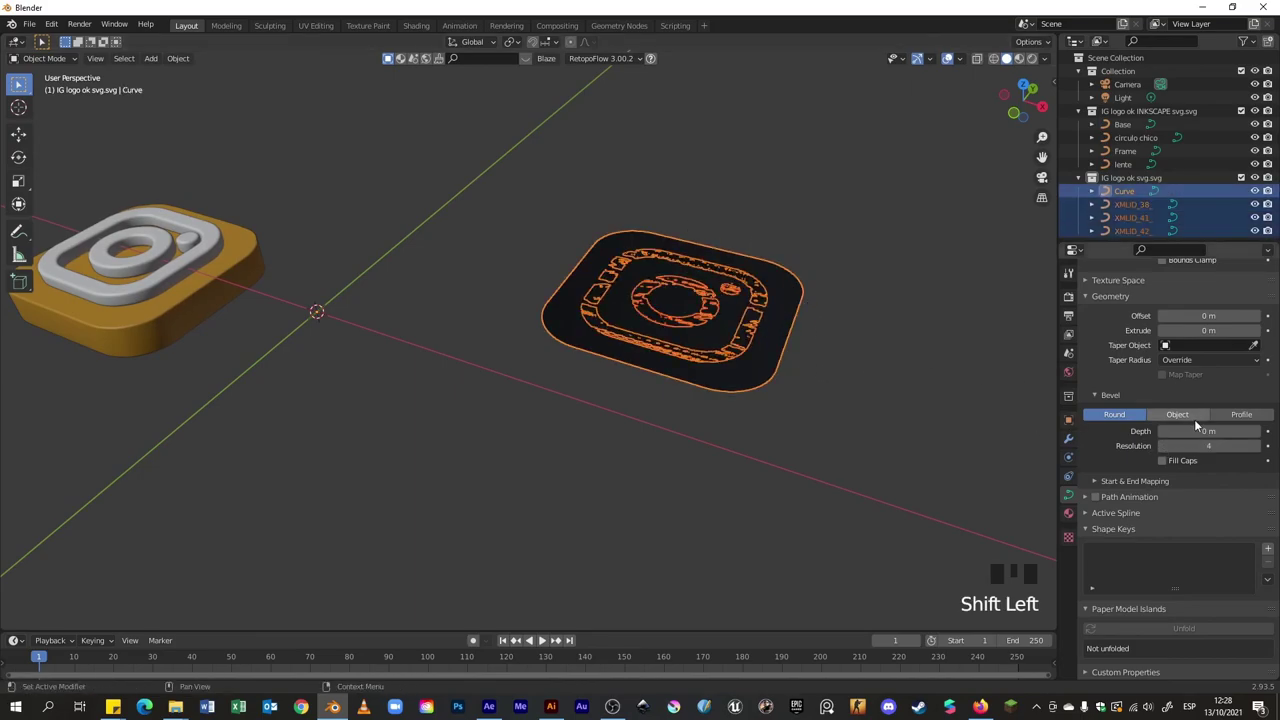
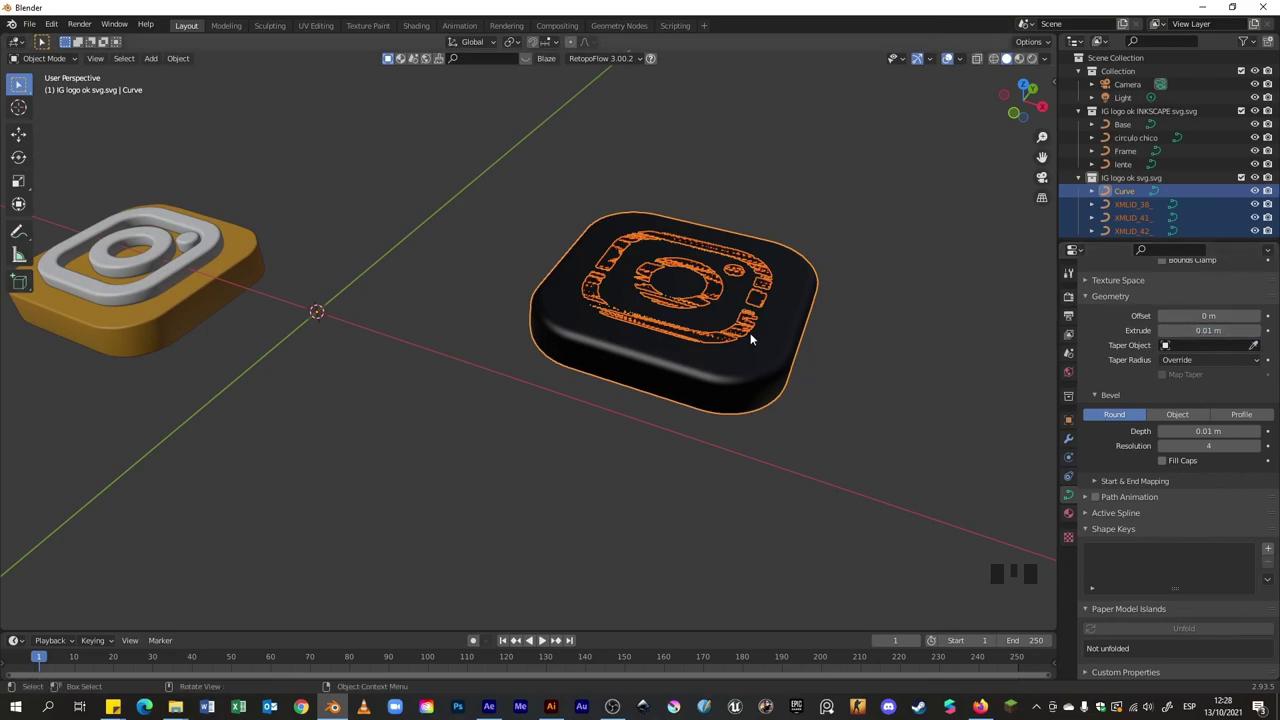
# Raise the second logo's frame, lens and dot above its base along Z and give them 0.005 m bevel depth
pyautogui.click(721, 273)
pyautogui.click(734, 271)
pyautogui.click(755, 260)
pyautogui.click(714, 279)
pyautogui.click(734, 277)
pyautogui.click(794, 274)
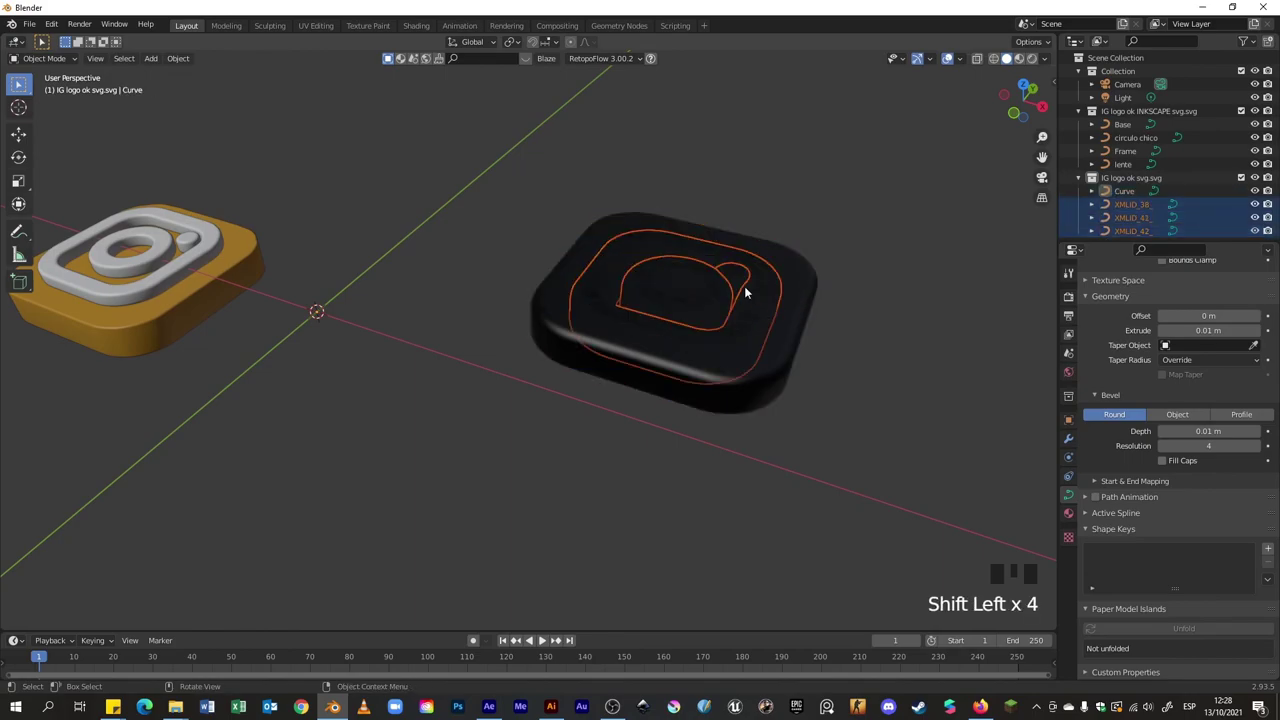
pyautogui.press('g')
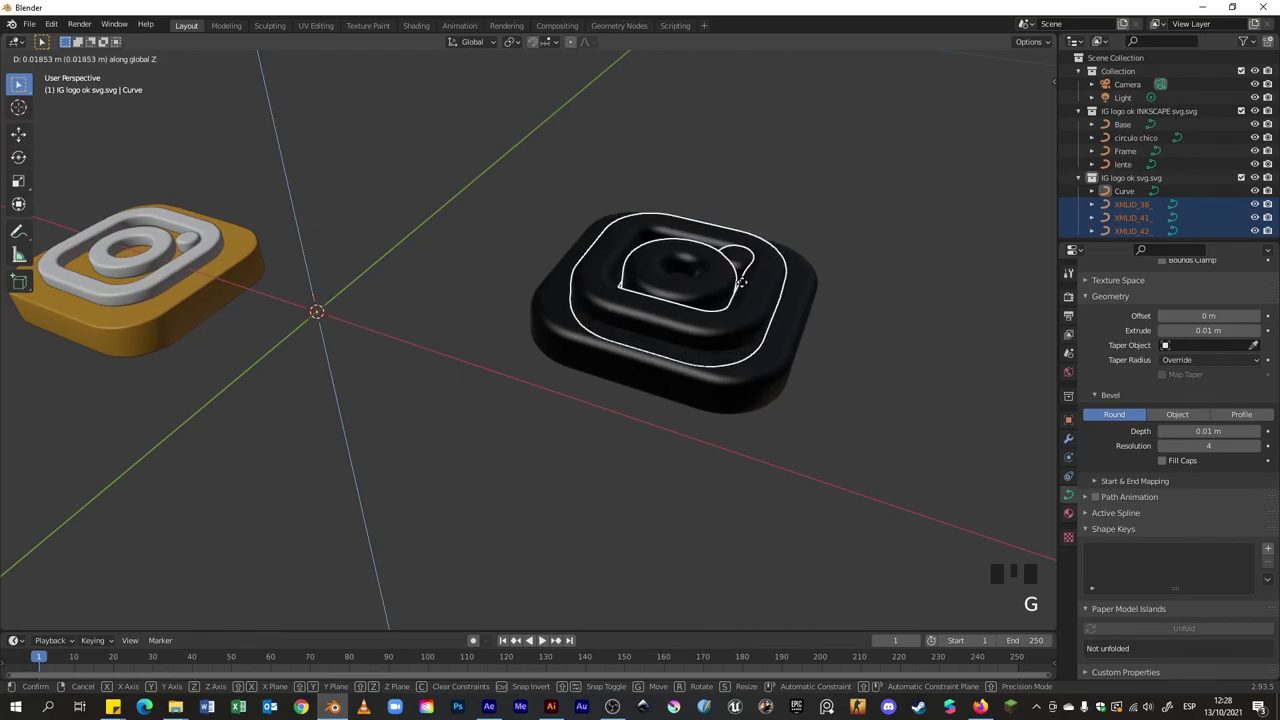
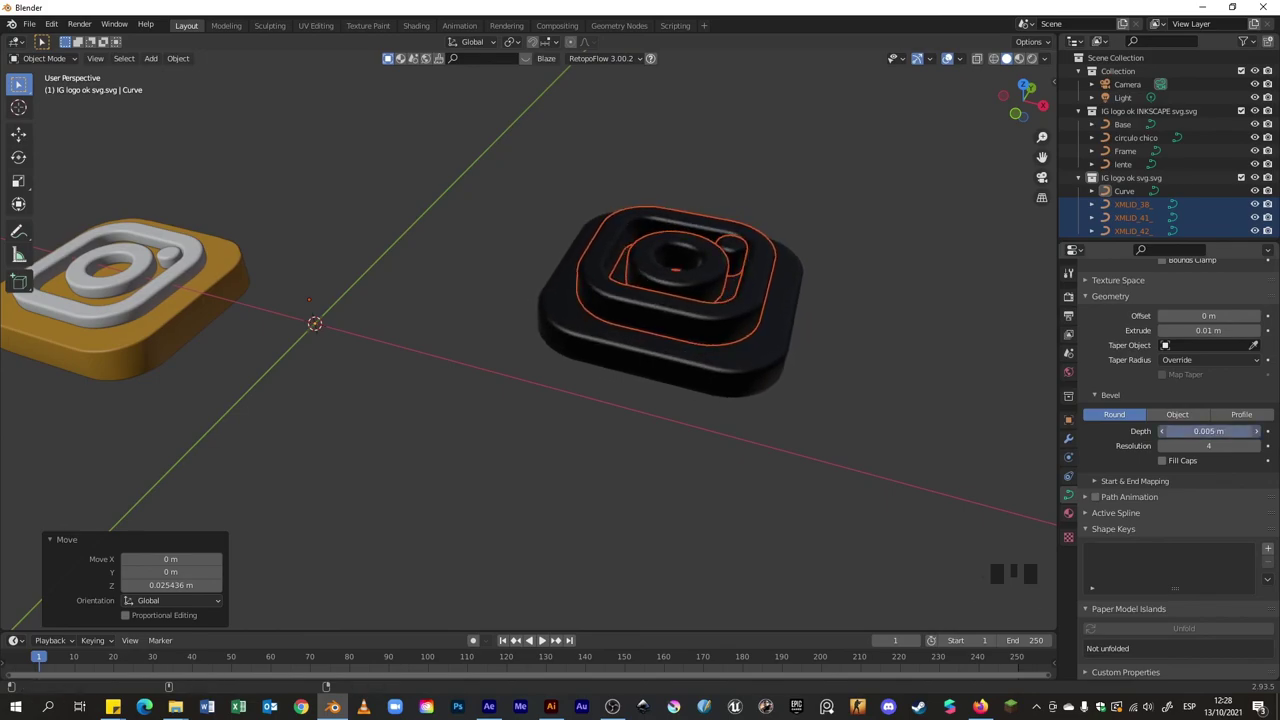
pyautogui.click(867, 317)
# Orbit around both logos and split the viewport area in two
pyautogui.moveTo(836, 316); pyautogui.dragTo(835, 350)
pyautogui.scroll(-3)
pyautogui.moveTo(733, 340); pyautogui.dragTo(709, 343)
pyautogui.click(709, 343)
pyautogui.click(678, 299)
pyautogui.click(719, 269)
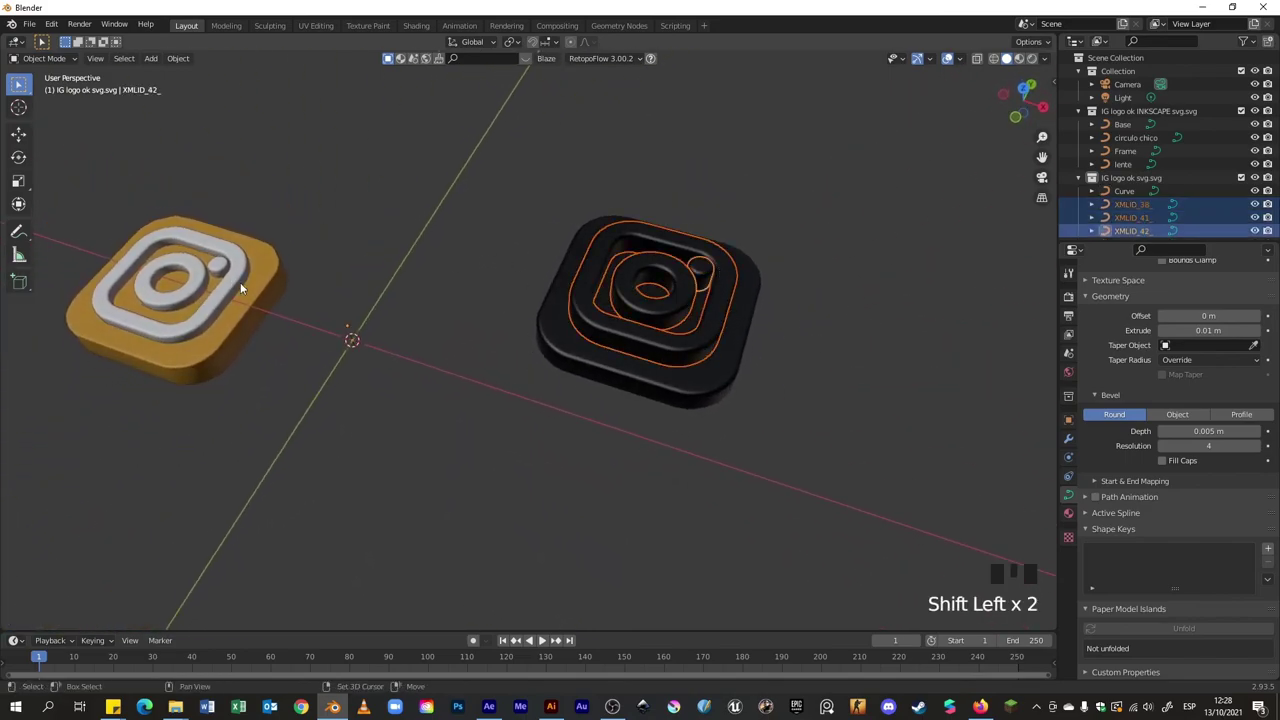